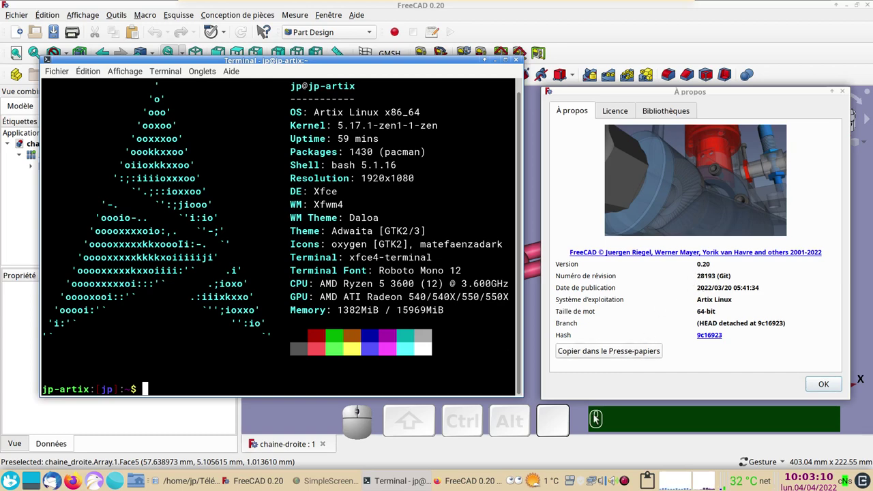
Dismiss the overlaid windows and orbit the finished chain model 'chaine-droite' to inspect it
{"action": "left_click", "coordinate": [820, 386]}
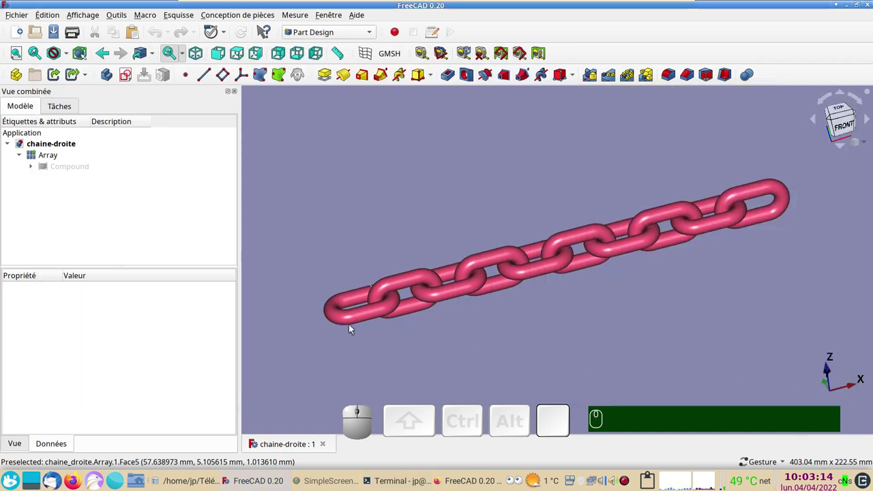
{"action": "left_click_drag", "start_coordinate": [534, 350], "coordinate": [591, 299]}
{"action": "left_click_drag", "start_coordinate": [336, 353], "coordinate": [430, 296]}
{"action": "left_click_drag", "start_coordinate": [529, 326], "coordinate": [518, 338]}
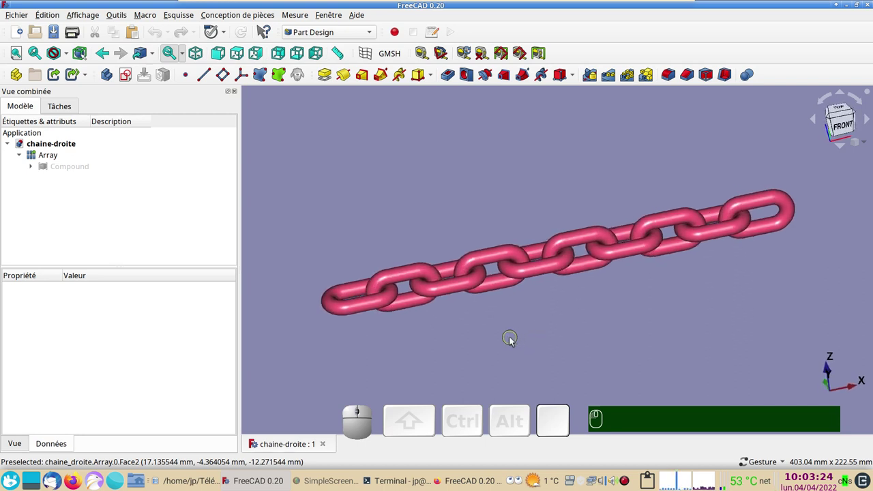
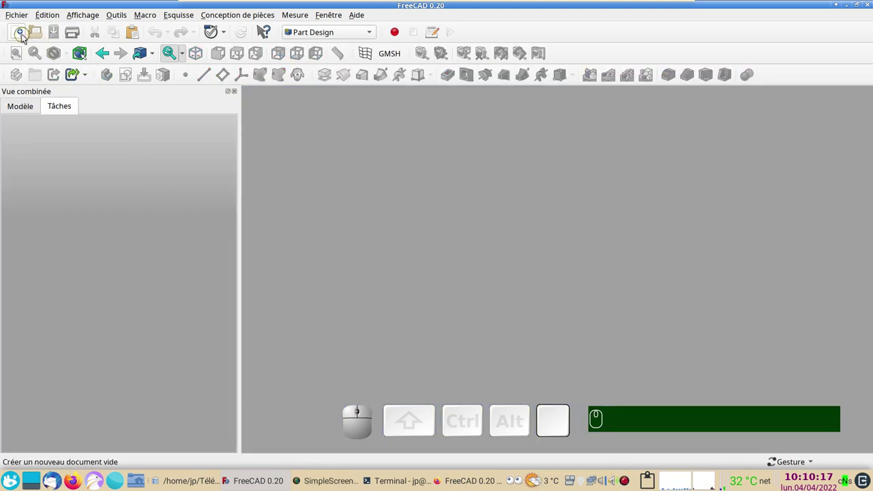
Create a new document, switch to the Sketcher workbench and start a new sketch
{"action": "left_click", "coordinate": [19, 34]}
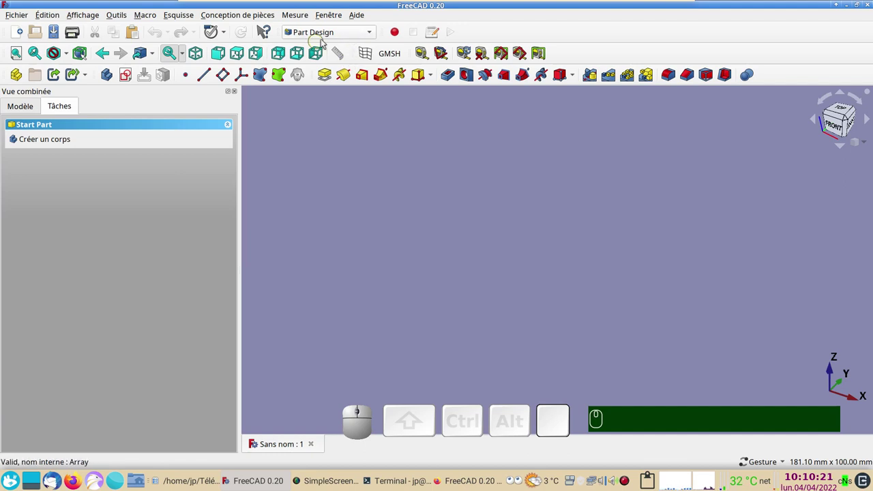
{"action": "left_click", "coordinate": [341, 33]}
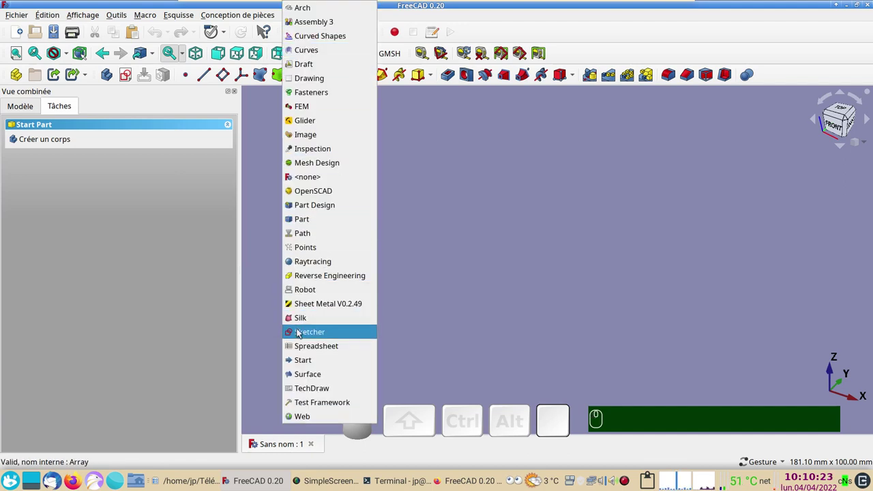
{"action": "left_click", "coordinate": [305, 333]}
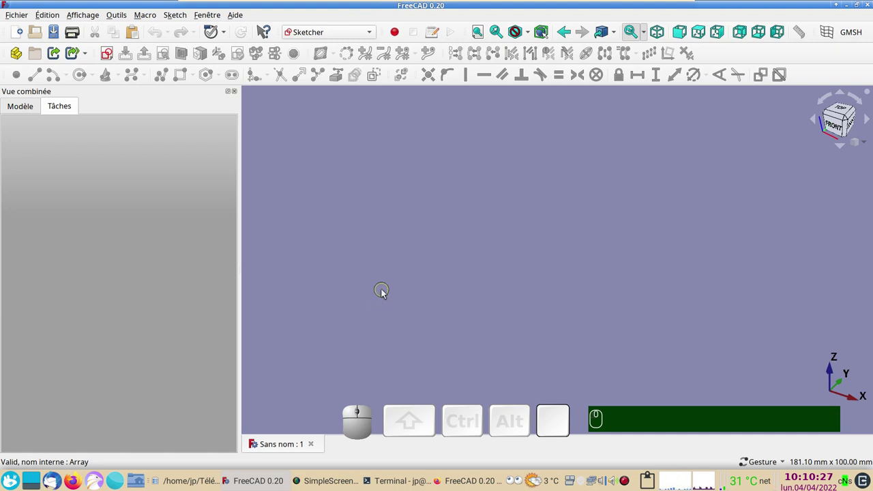
{"action": "left_click", "coordinate": [21, 108]}
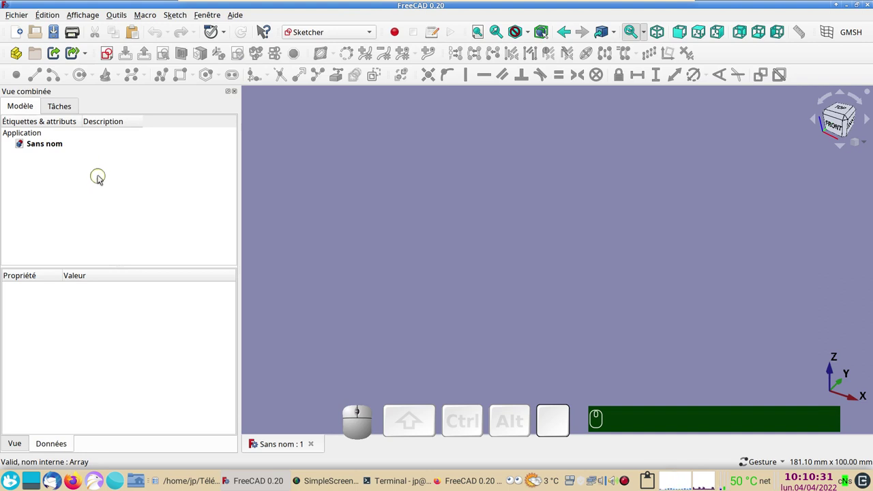
{"action": "left_click", "coordinate": [368, 183]}
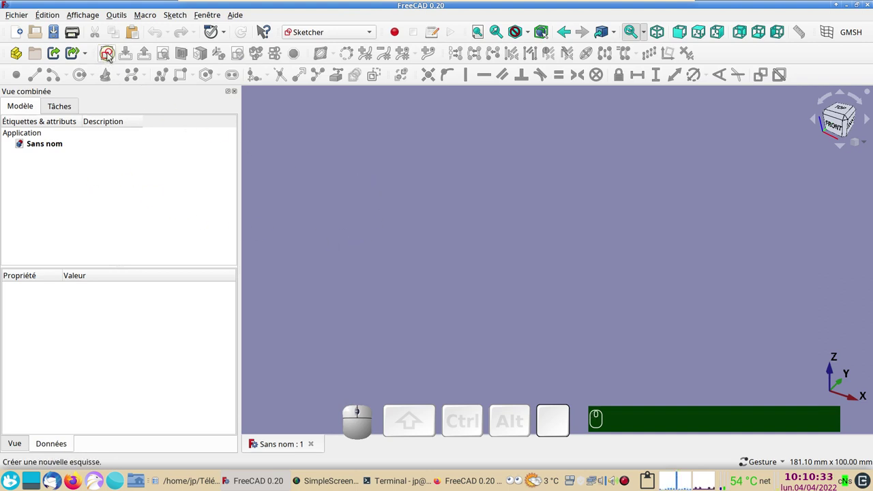
{"action": "left_click", "coordinate": [109, 56]}
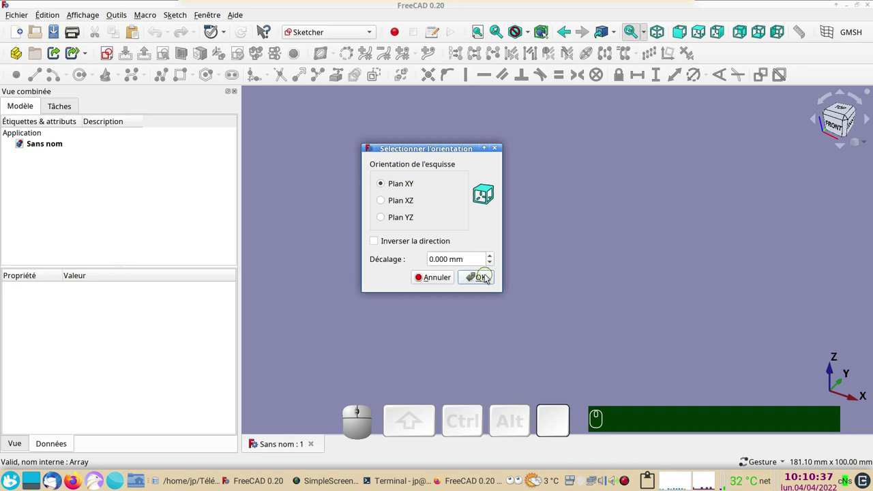
Draw a slot on the XY-plane sketch and constrain its straight edge to 20 mm
{"action": "left_click", "coordinate": [488, 277]}
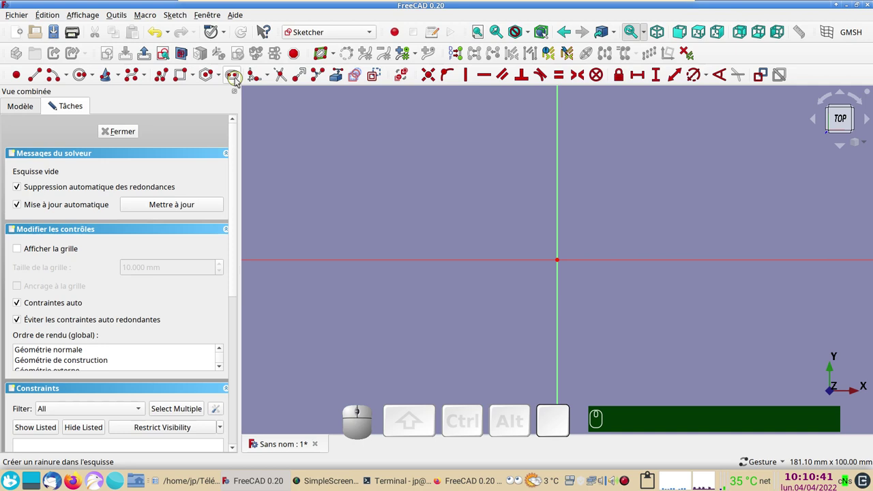
{"action": "left_click", "coordinate": [237, 80]}
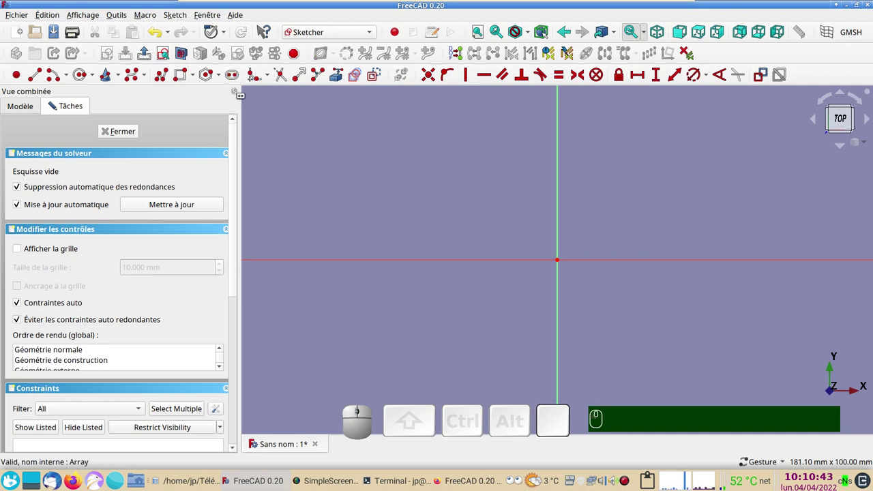
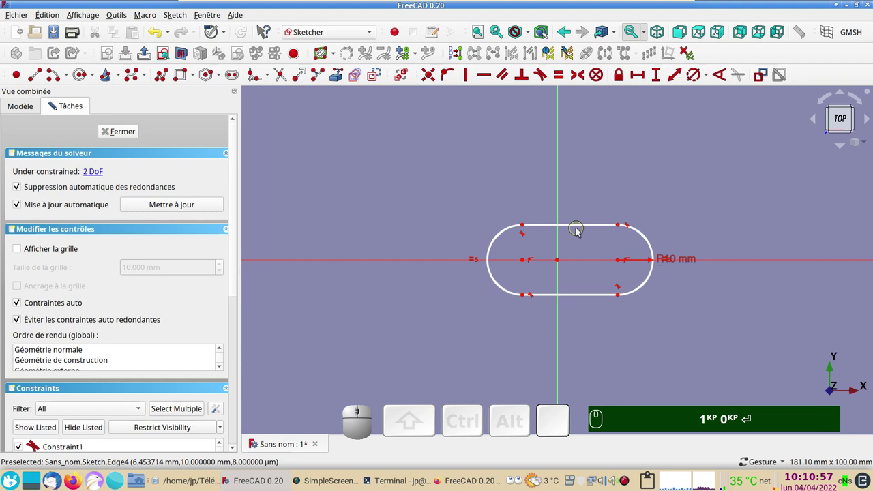
{"action": "left_click", "coordinate": [582, 230]}
{"action": "left_click", "coordinate": [645, 78]}
{"action": "key", "text": "KP_1"}
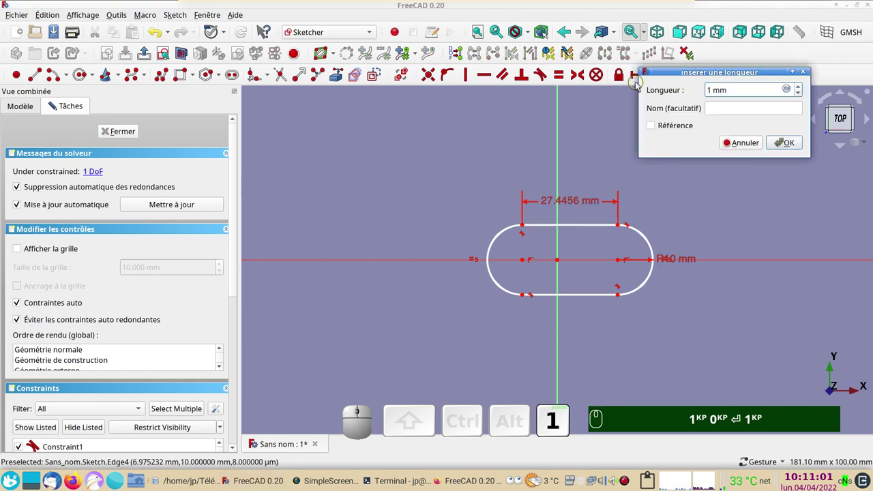
{"action": "key", "text": "BackSpace"}
{"action": "key", "text": "KP_2"}
{"action": "key", "text": "KP_0"}
{"action": "key", "text": "Return"}
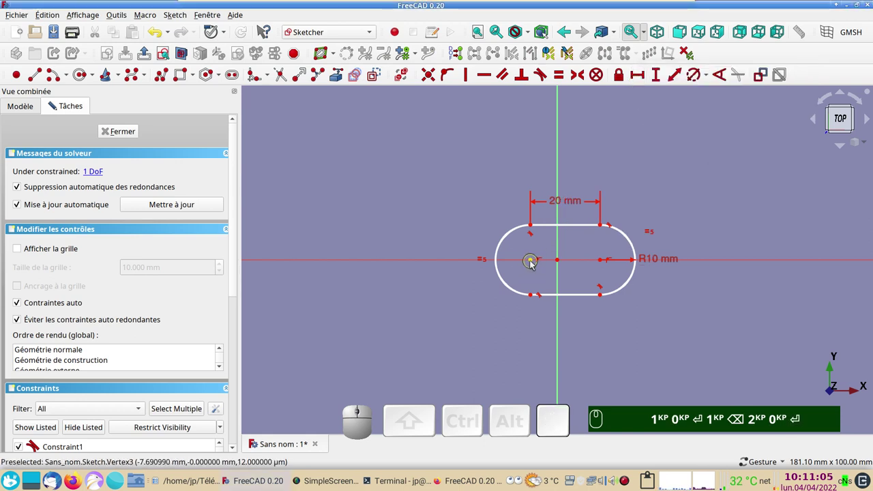
Set the arc radius to 10 mm and make the arc centres symmetric about the origin
{"action": "left_click", "coordinate": [534, 267]}
{"action": "left_click", "coordinate": [606, 265]}
{"action": "key", "text": "KP_1"}
{"action": "key", "text": "KP_0"}
{"action": "key", "text": "Return"}
{"action": "key", "text": "BackSpace"}
{"action": "key", "text": "KP_2"}
{"action": "left_click", "coordinate": [560, 325]}
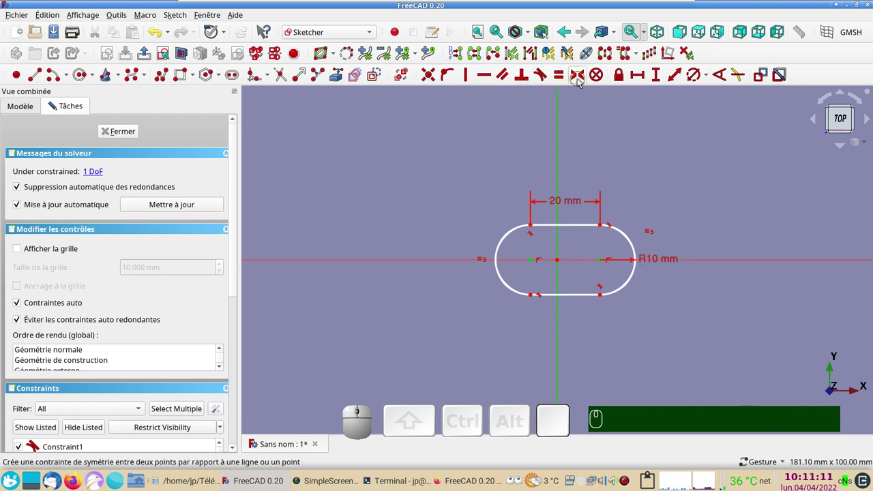
{"action": "key", "text": "s"}
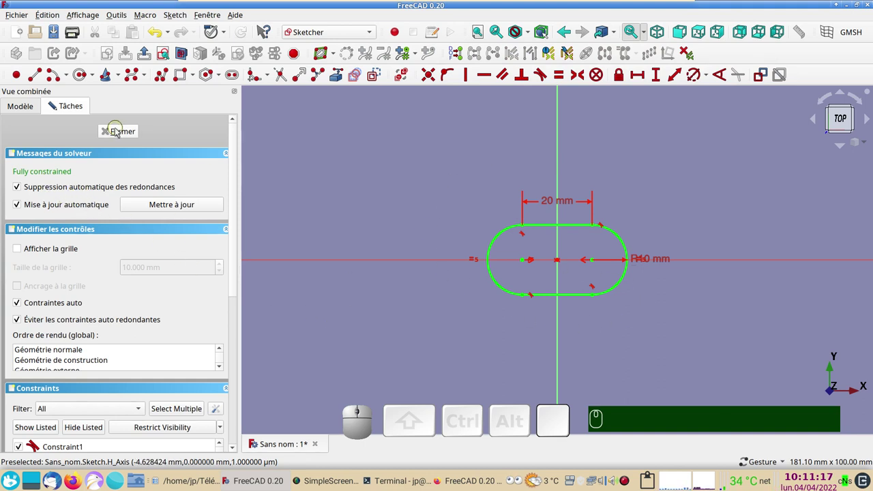
Attach a second sketch normal to the slot's lower straight edge
{"action": "left_click", "coordinate": [117, 130]}
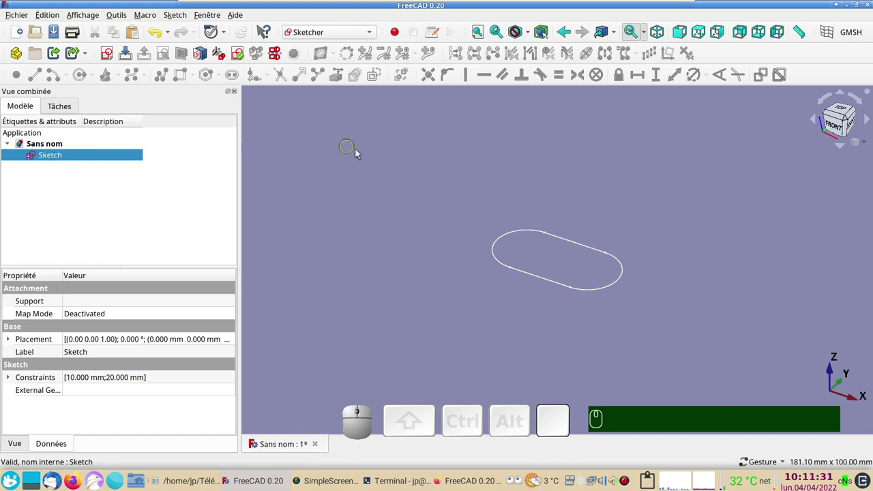
{"action": "left_click", "coordinate": [347, 159]}
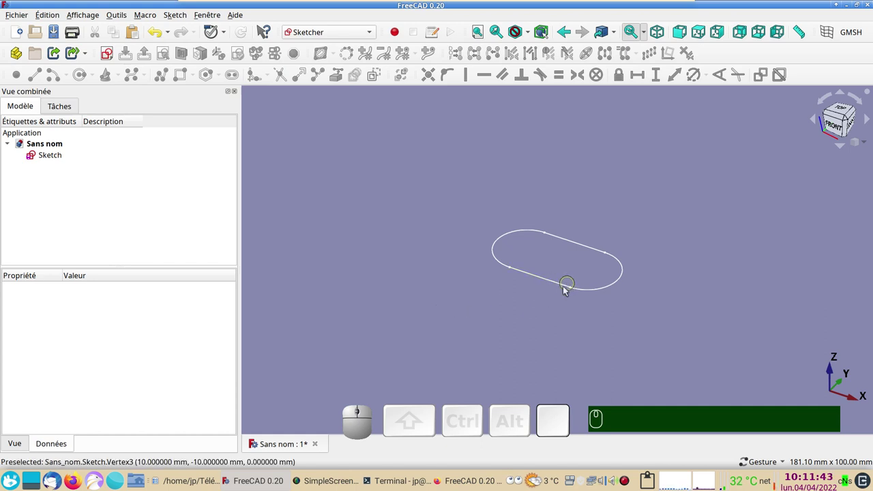
{"action": "left_click", "coordinate": [555, 281]}
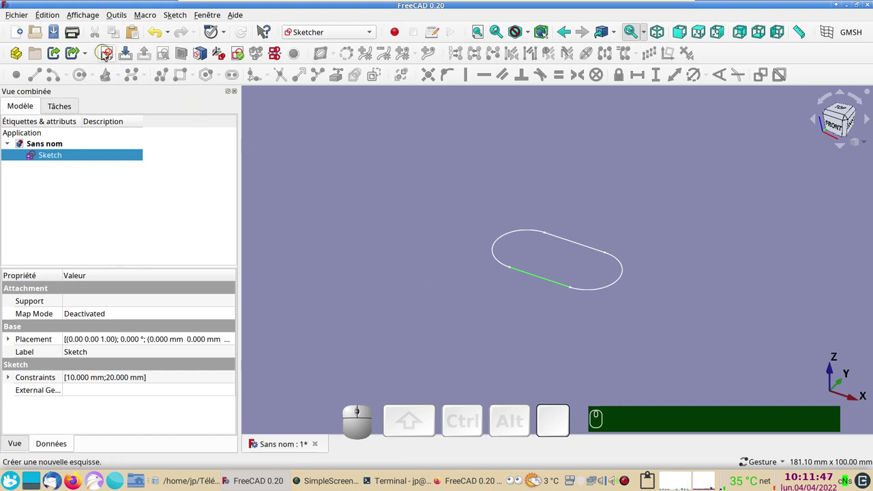
{"action": "left_click", "coordinate": [107, 57]}
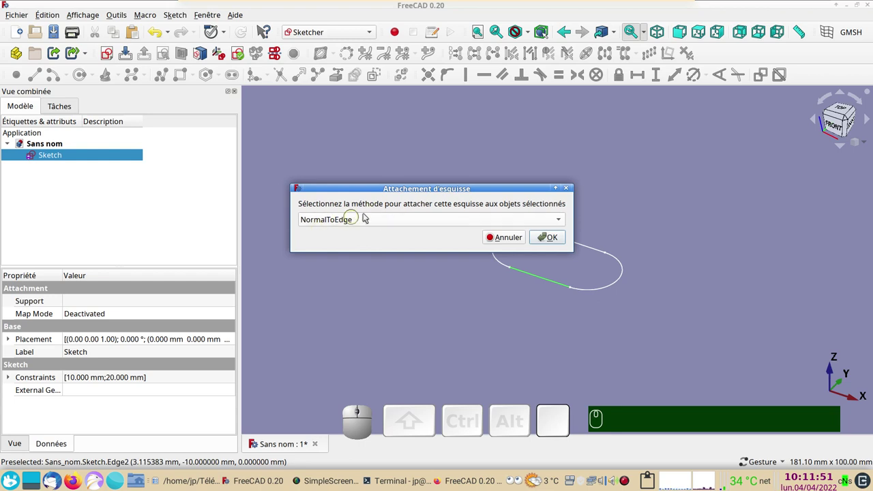
{"action": "left_click", "coordinate": [553, 241]}
{"action": "scroll", "scroll_direction": "up", "scroll_amount": 3}
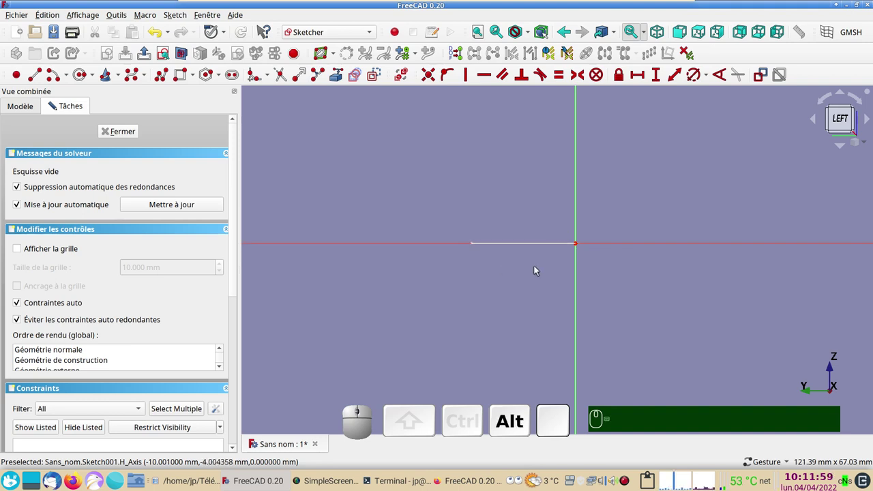
Set the profile circle's diameter to 10 mm and close the sketch
{"action": "left_click_drag", "start_coordinate": [553, 274], "coordinate": [595, 291]}
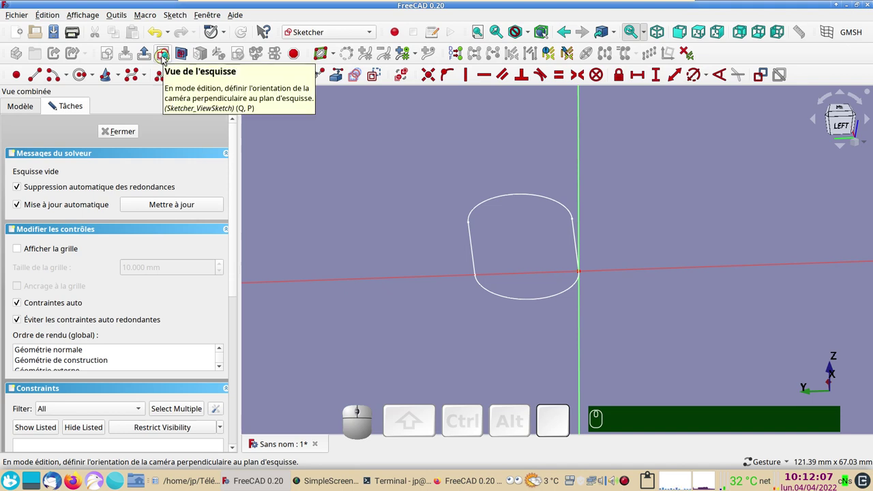
{"action": "left_click", "coordinate": [167, 59]}
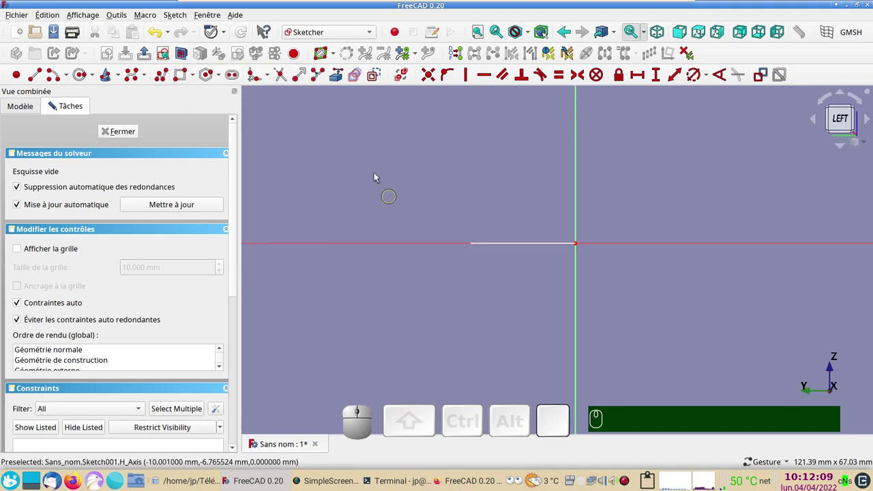
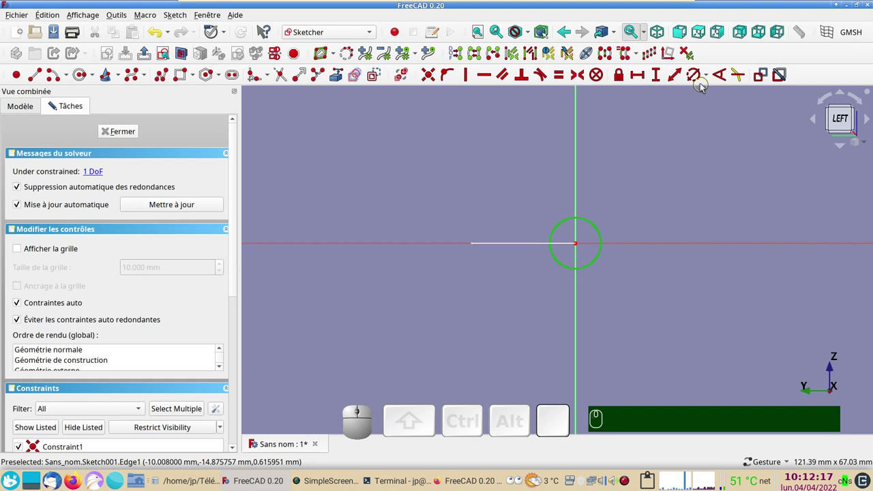
{"action": "left_click", "coordinate": [703, 81]}
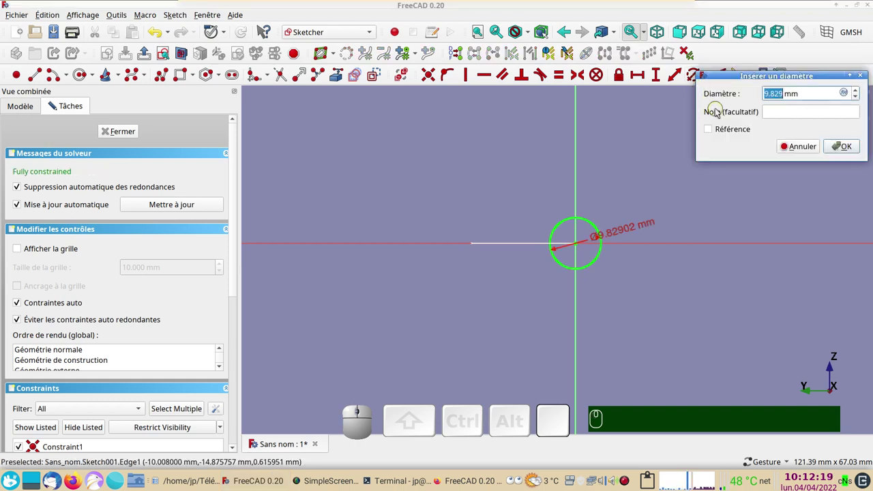
{"action": "key", "text": "KP_1"}
{"action": "key", "text": "KP_0"}
{"action": "key", "text": "KP_Enter"}
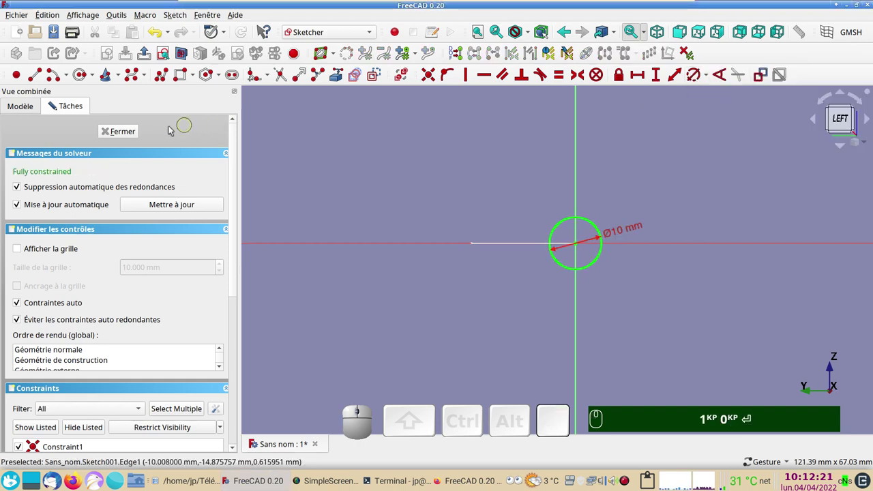
{"action": "left_click", "coordinate": [127, 130]}
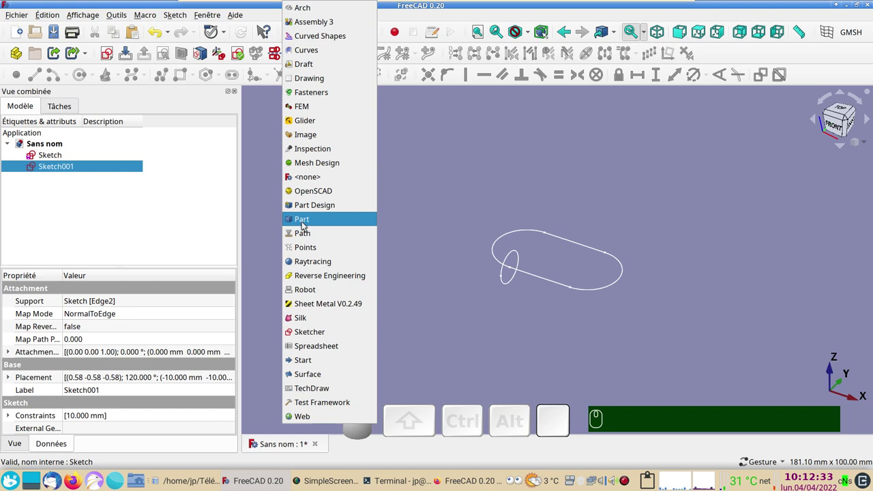
In Part, sweep Sketch001 along the four slot edges as a solid with Frenet orientation to form the link
{"action": "left_click", "coordinate": [307, 224]}
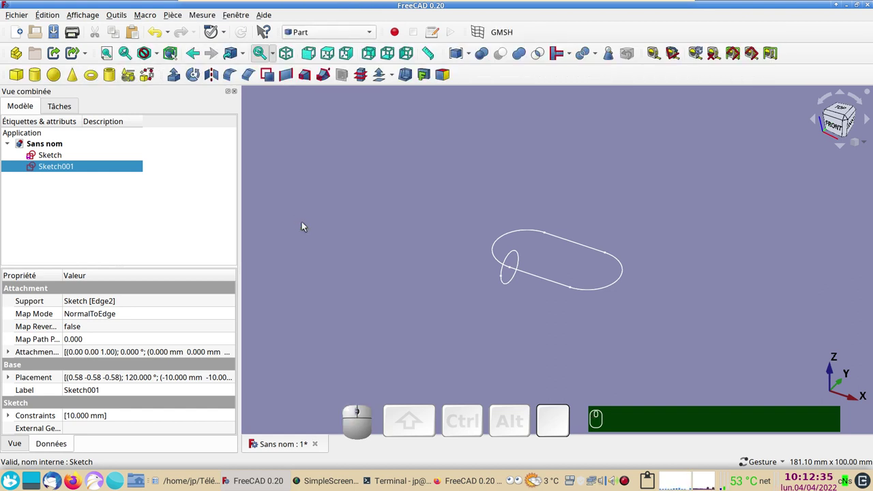
{"action": "left_click", "coordinate": [349, 217]}
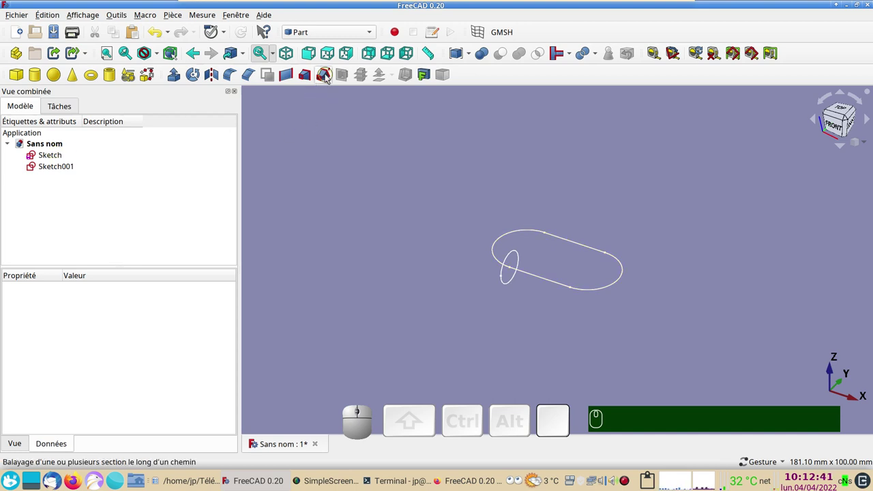
{"action": "left_click", "coordinate": [329, 79]}
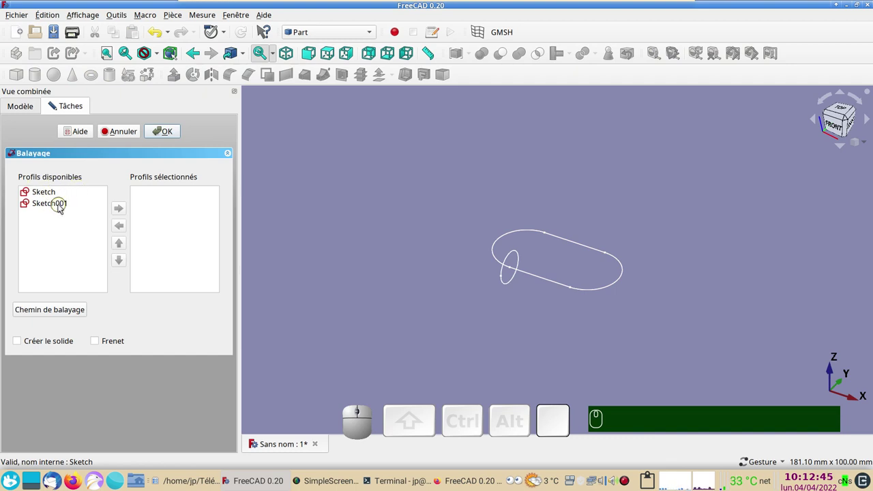
{"action": "left_click", "coordinate": [60, 207]}
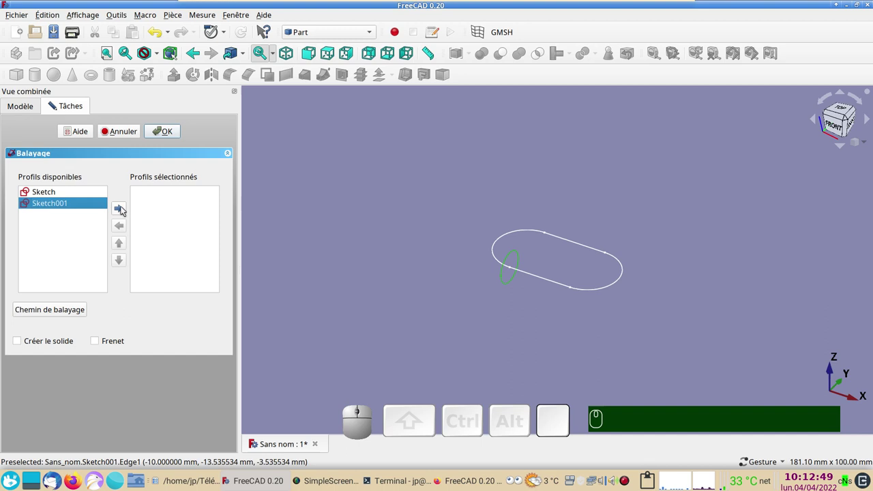
{"action": "left_click", "coordinate": [122, 209]}
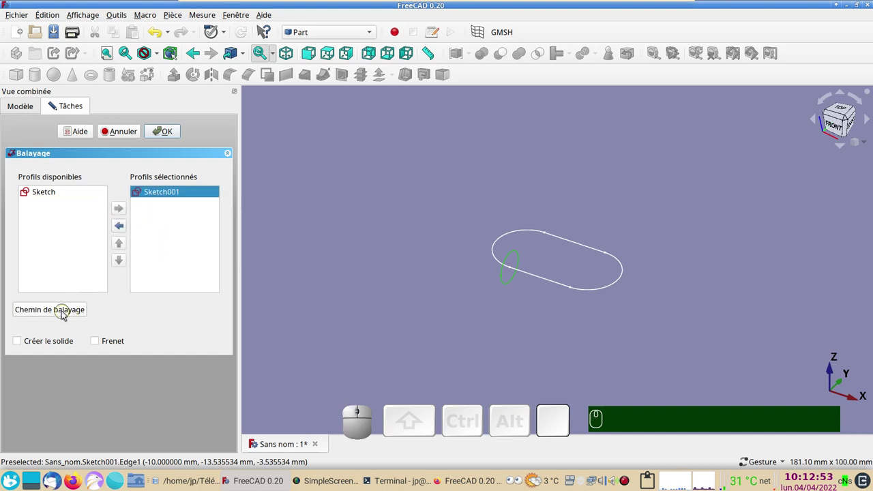
{"action": "left_click", "coordinate": [64, 314]}
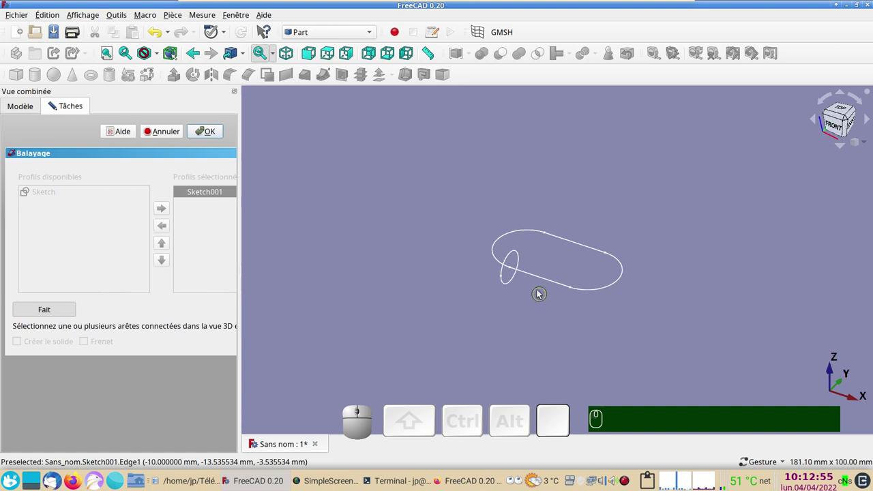
{"action": "left_click", "coordinate": [535, 280]}
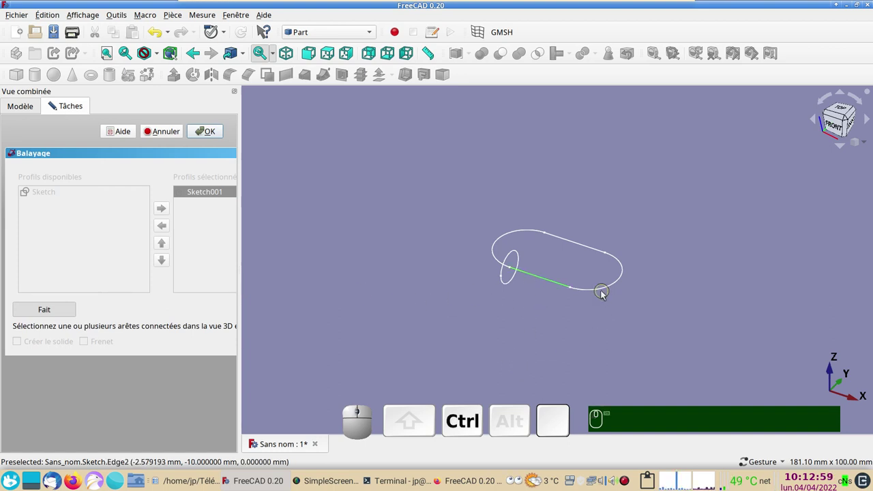
{"action": "left_click", "coordinate": [605, 295]}
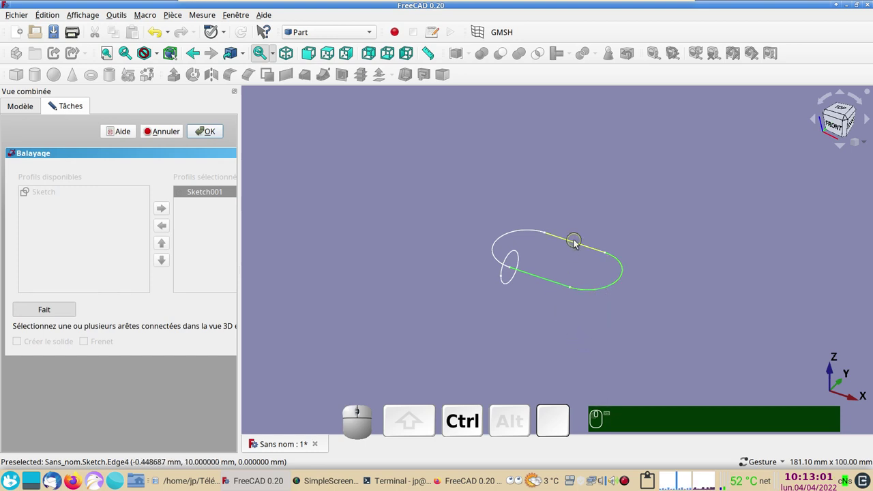
{"action": "left_click", "coordinate": [577, 245]}
{"action": "left_click", "coordinate": [523, 235]}
{"action": "left_click", "coordinate": [65, 309]}
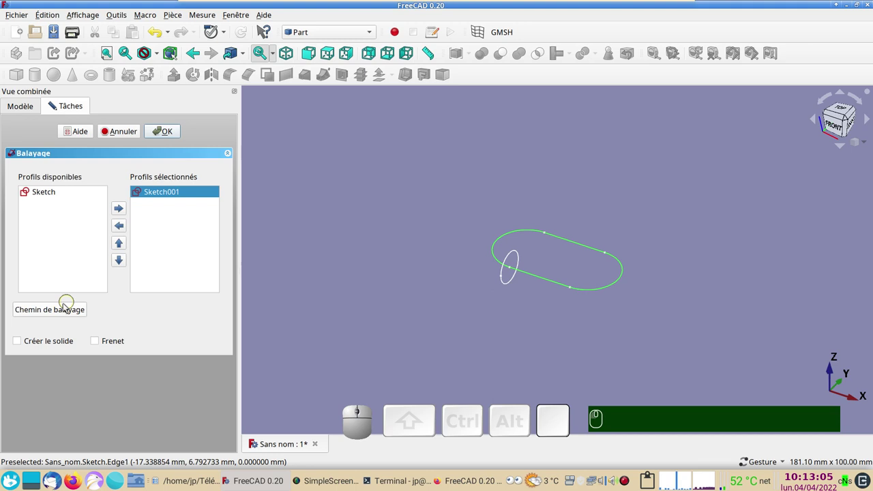
{"action": "left_click", "coordinate": [19, 343]}
{"action": "left_click", "coordinate": [100, 344]}
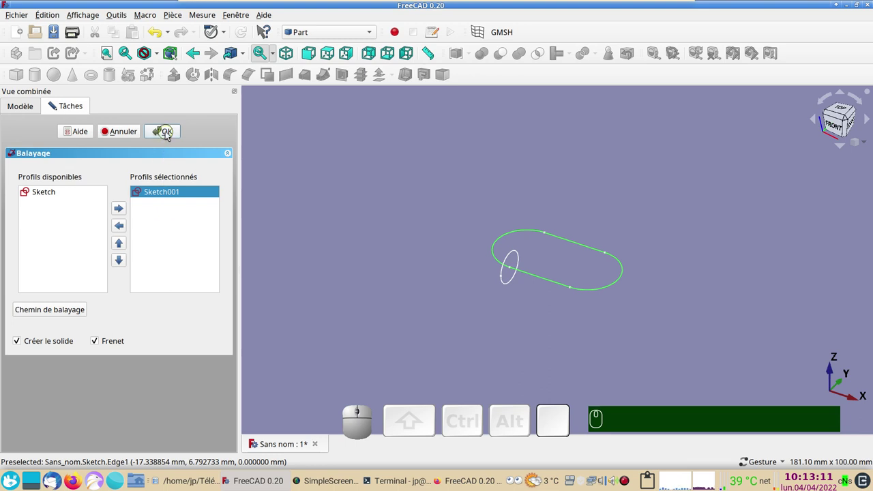
{"action": "left_click", "coordinate": [170, 134]}
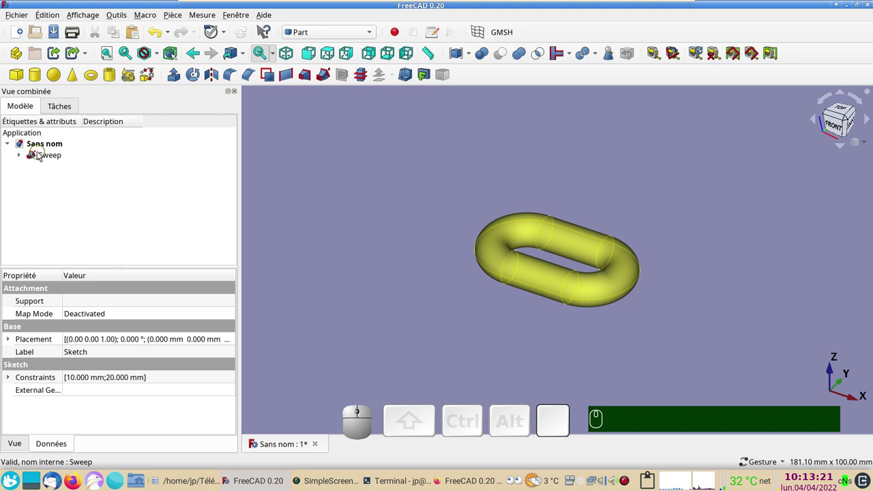
Make a simple copy of the swept link, Sweep001
{"action": "left_click", "coordinate": [41, 157]}
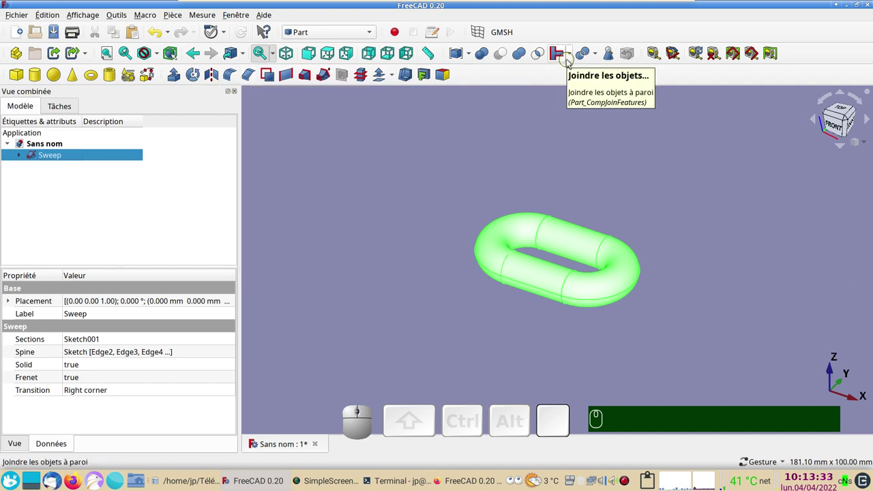
{"action": "left_click", "coordinate": [598, 58]}
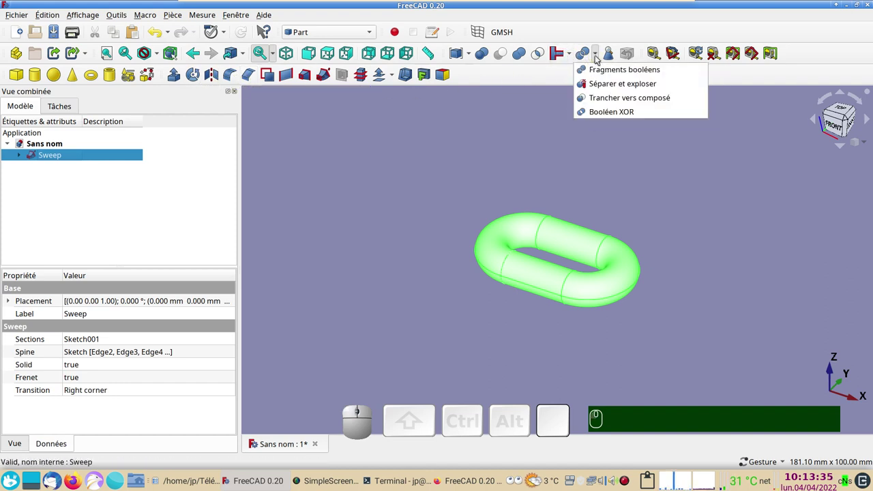
{"action": "left_click", "coordinate": [510, 140]}
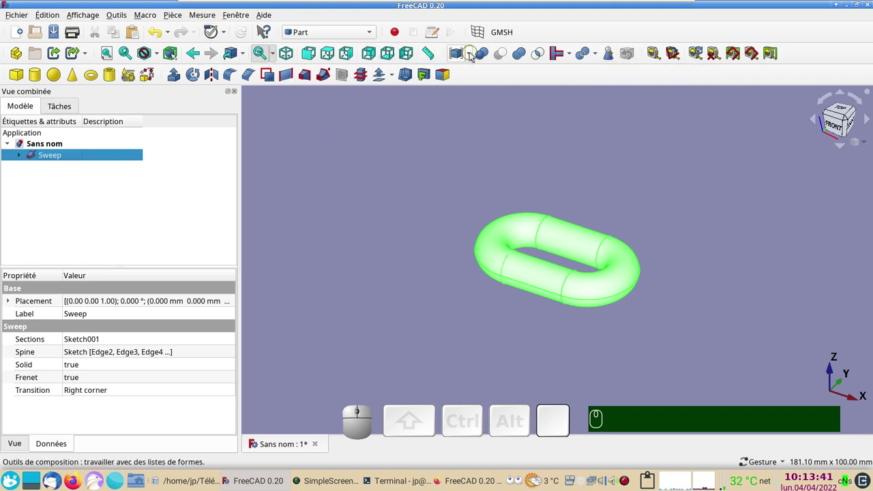
{"action": "left_click", "coordinate": [472, 55]}
{"action": "left_click", "coordinate": [399, 153]}
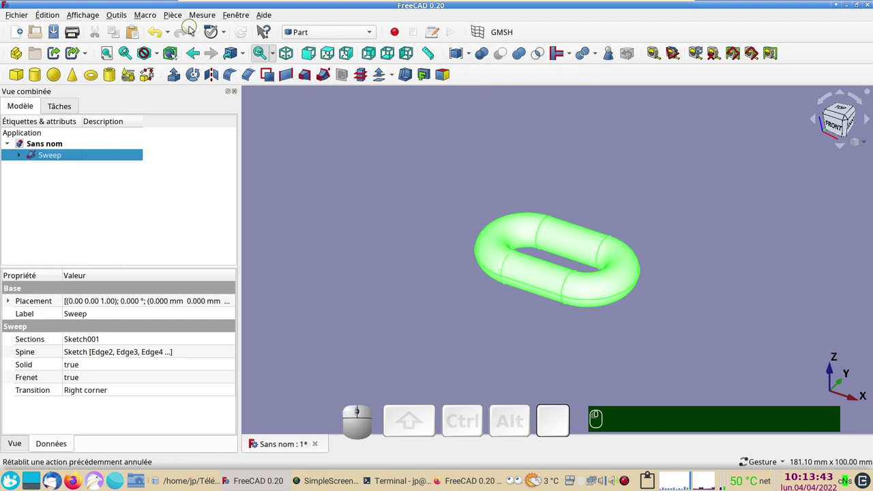
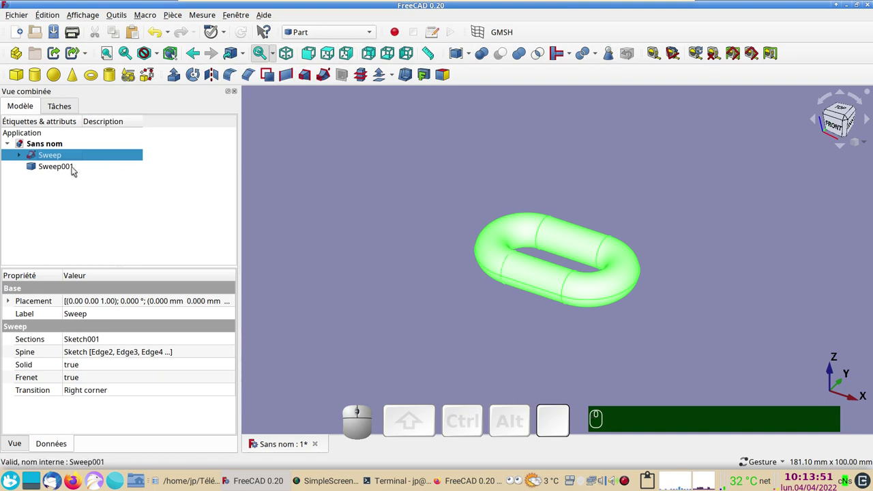
Edit Sweep001's placement, rotating it 90° about X
{"action": "left_click", "coordinate": [73, 170]}
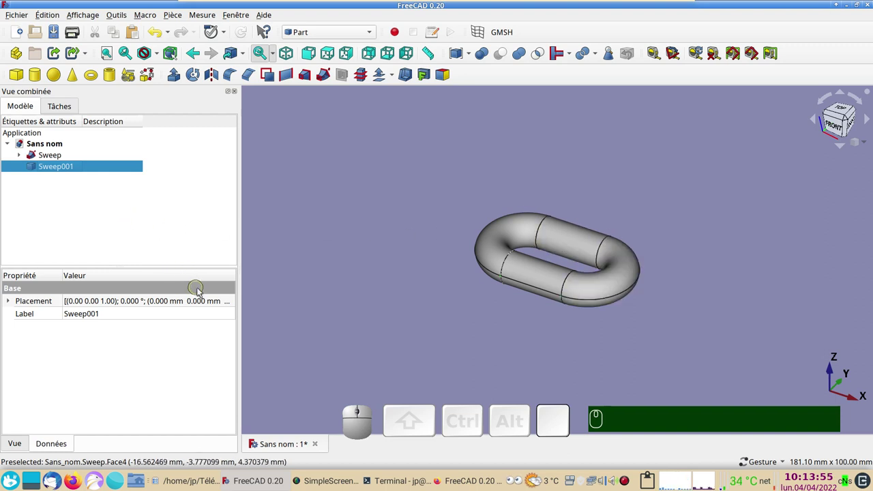
{"action": "left_click", "coordinate": [66, 170]}
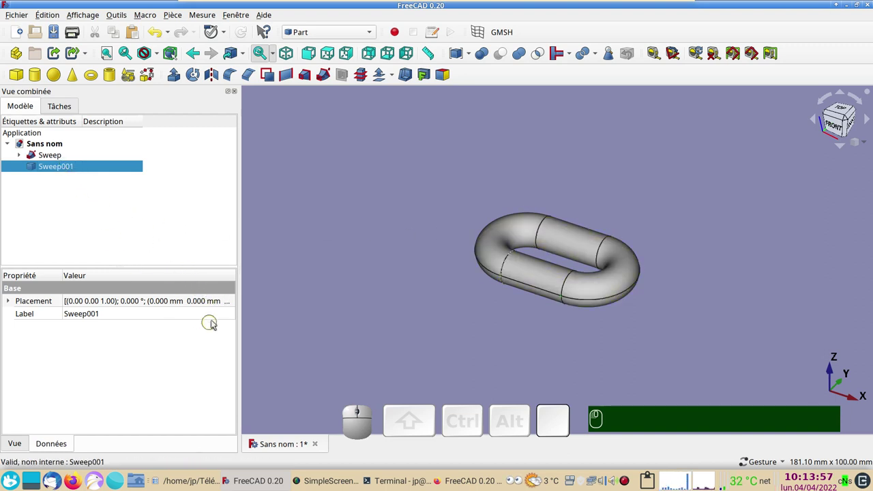
{"action": "left_click", "coordinate": [231, 304]}
{"action": "left_click", "coordinate": [232, 301]}
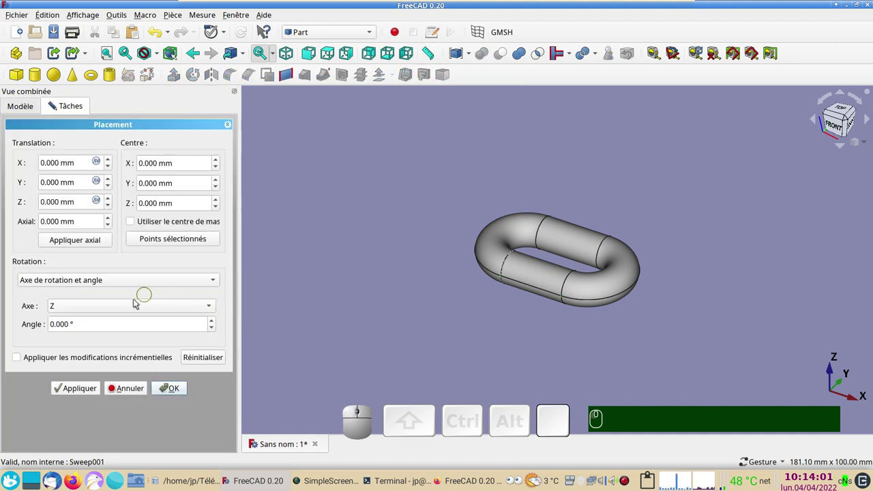
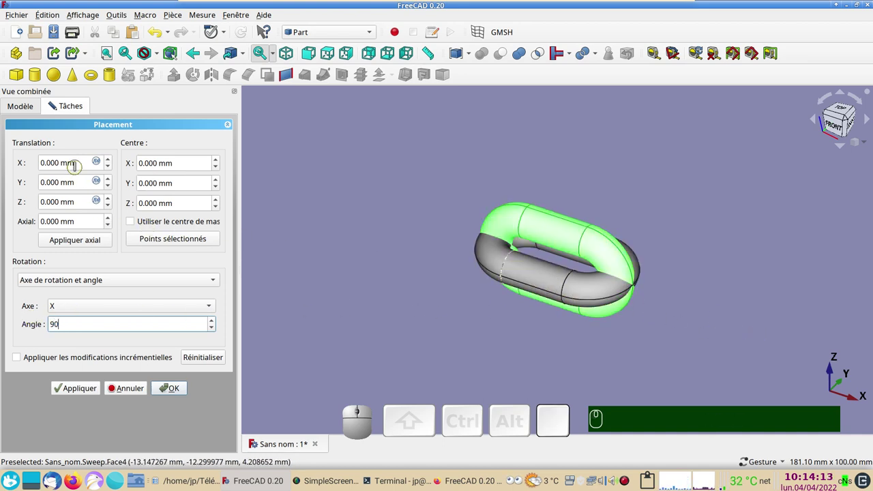
{"action": "scroll", "scroll_direction": "up", "scroll_amount": 3}
{"action": "scroll", "scroll_direction": "up", "scroll_amount": 3}
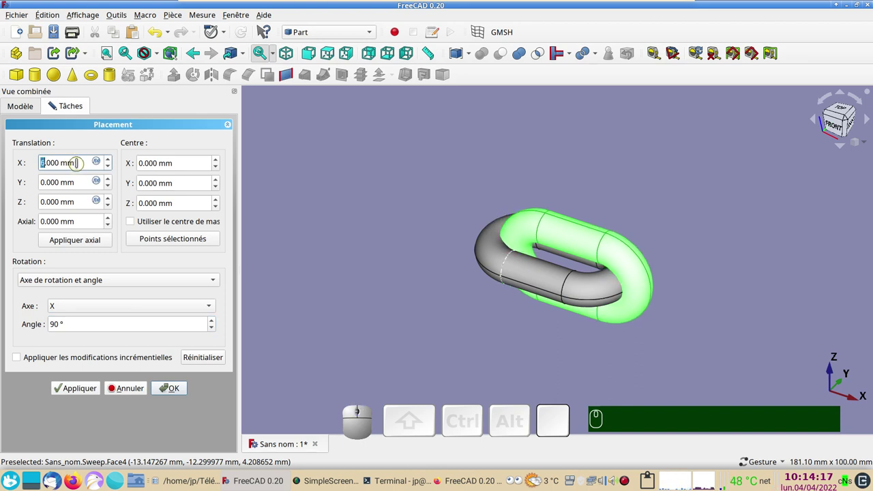
{"action": "key", "text": "KP_3"}
{"action": "key", "text": "KP_0"}
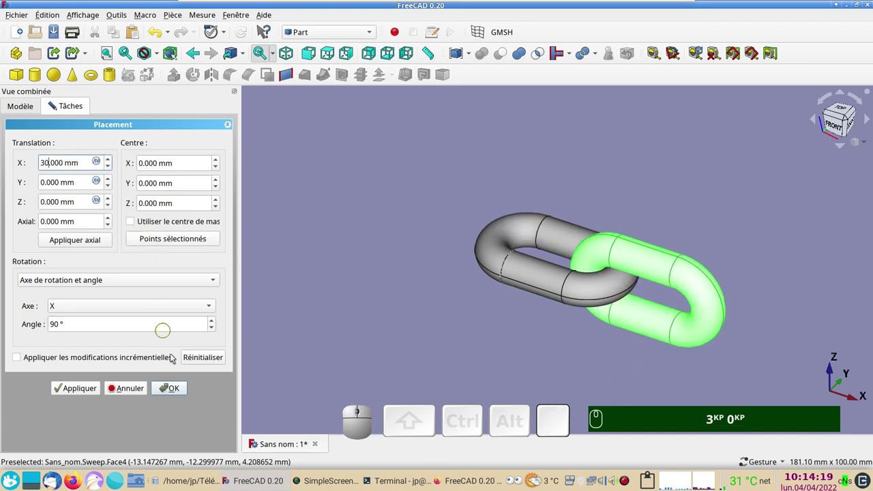
Offset Sweep001 by 30 mm along X so the two links interlock
{"action": "left_click", "coordinate": [183, 393]}
{"action": "left_click_drag", "start_coordinate": [479, 345], "coordinate": [415, 341]}
{"action": "key", "text": "KP_3"}
{"action": "key", "text": "KP_0"}
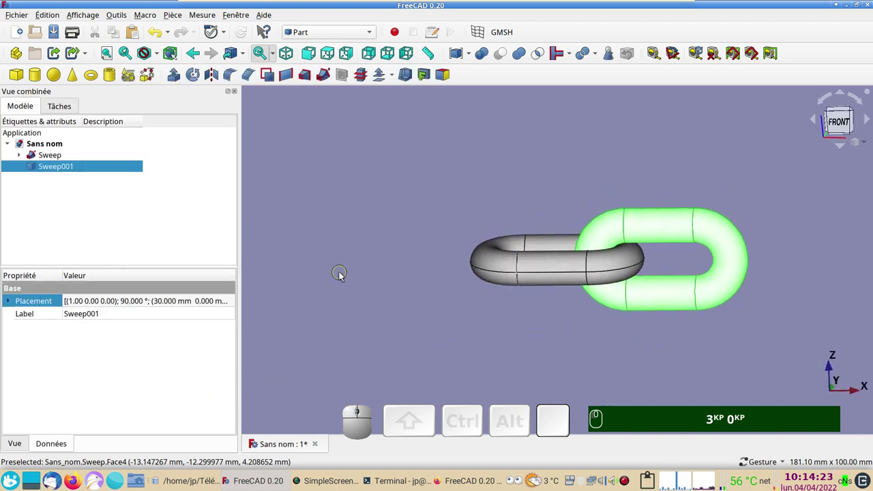
{"action": "left_click_drag", "start_coordinate": [381, 225], "coordinate": [361, 251]}
{"action": "key", "text": "KP_3"}
{"action": "key", "text": "KP_0"}
{"action": "right_click", "coordinate": [514, 320]}
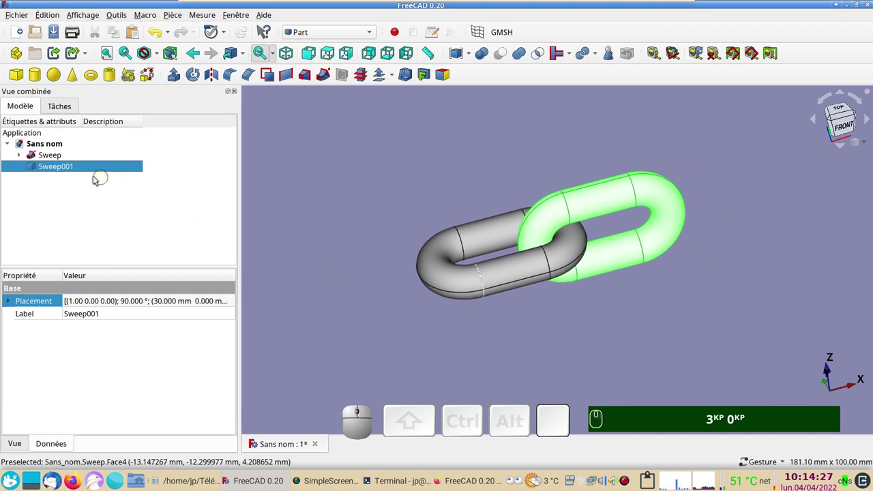
Combine Sweep and Sweep001 into a single Part compound
{"action": "left_click", "coordinate": [70, 163]}
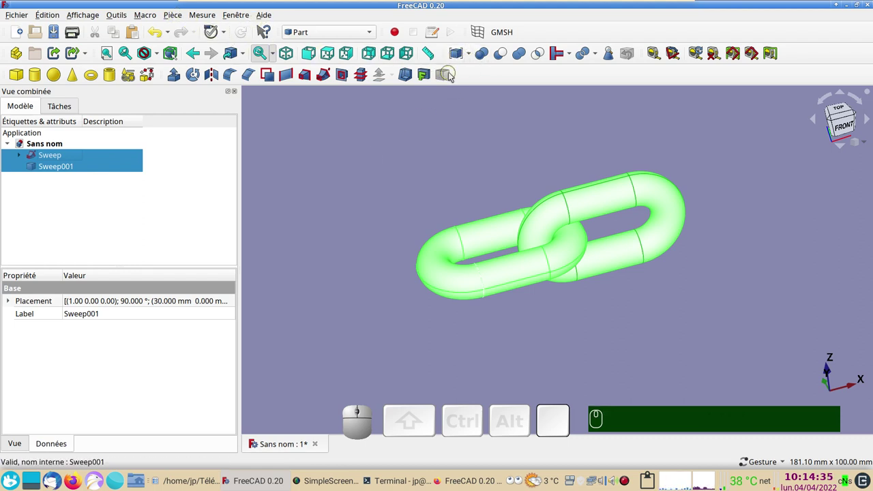
{"action": "left_click", "coordinate": [471, 55]}
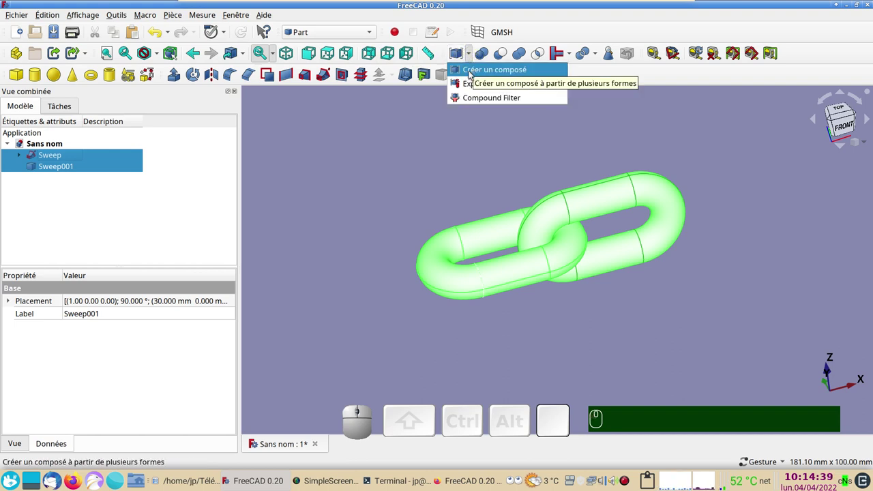
{"action": "left_click", "coordinate": [471, 73]}
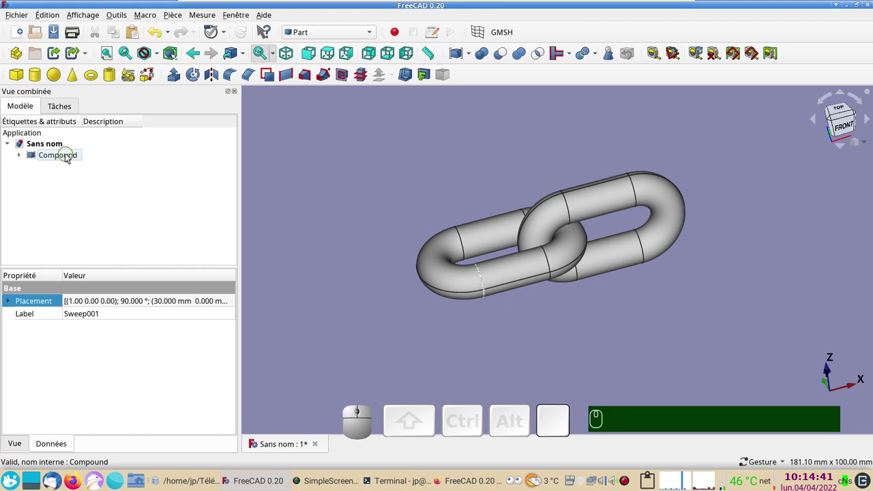
Switch to the Draft workbench and toggle the grid off with GR
{"action": "left_click", "coordinate": [67, 156]}
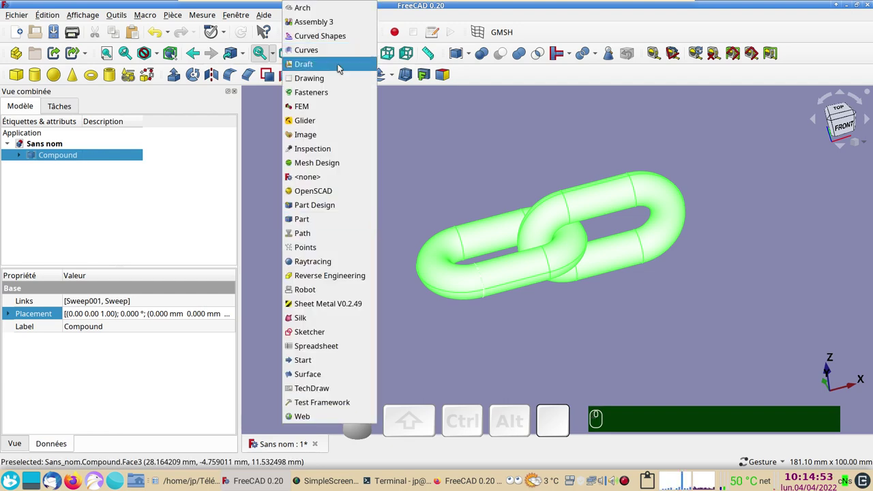
{"action": "left_click", "coordinate": [342, 68]}
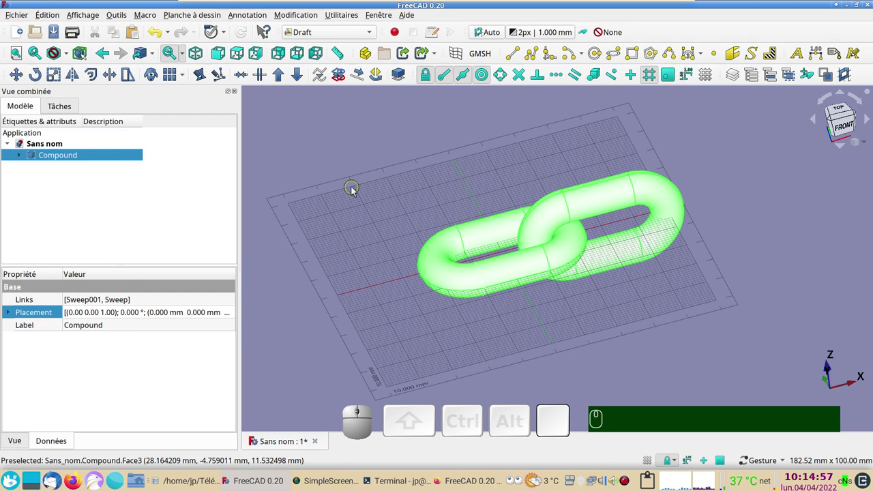
{"action": "type", "text": "gr"}
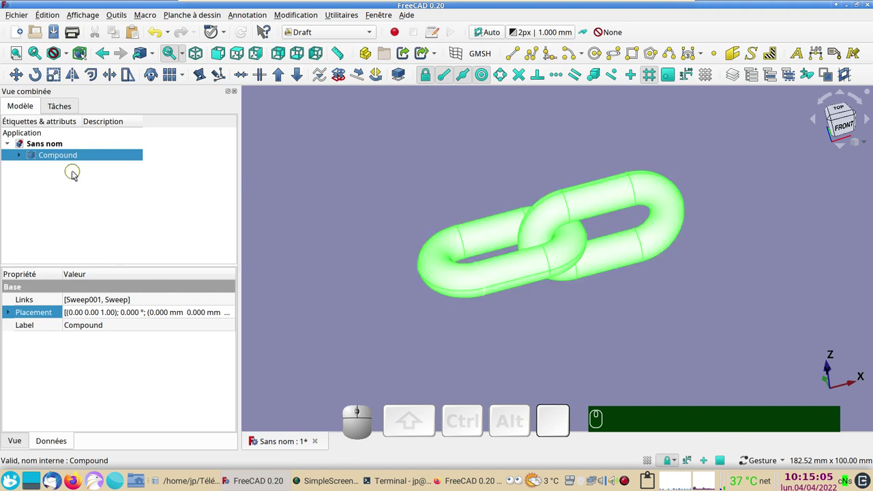
Start an orthogonal array of the compound, ten links along X in a single row
{"action": "left_click", "coordinate": [185, 79]}
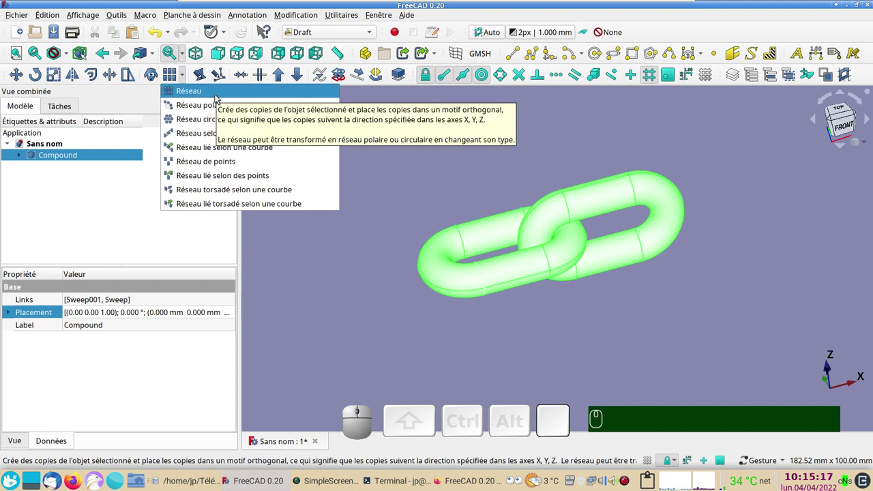
{"action": "left_click", "coordinate": [219, 98]}
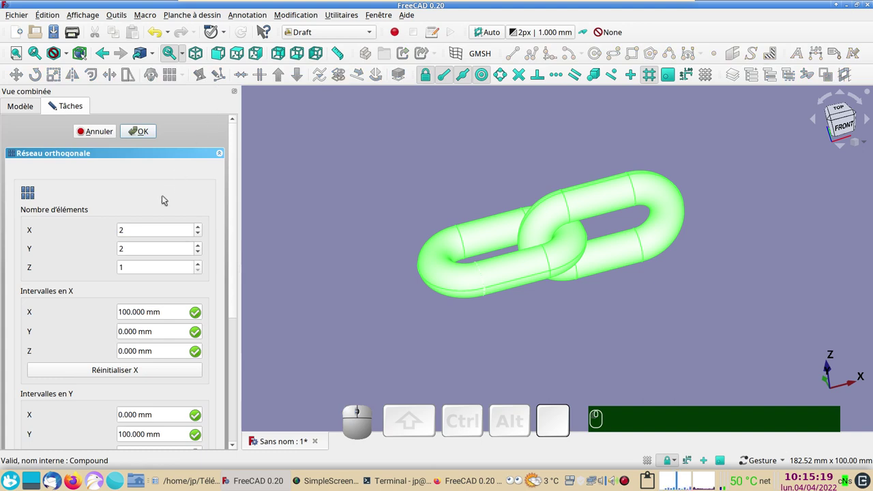
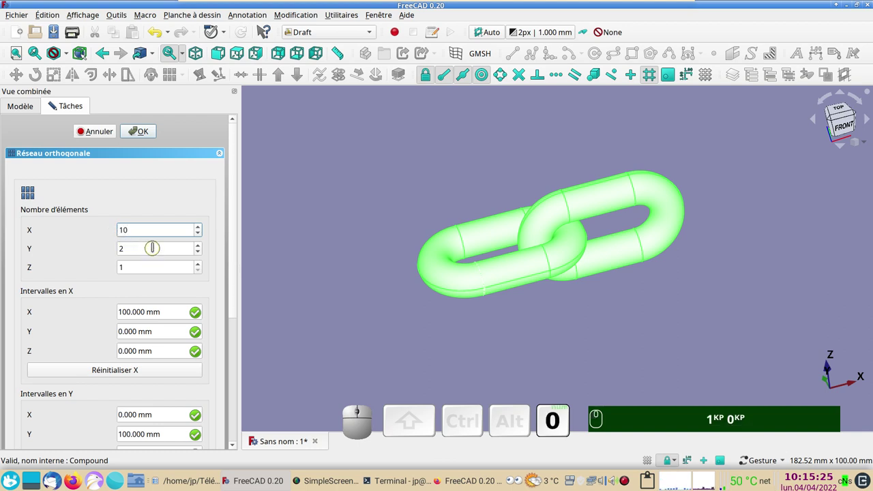
{"action": "scroll", "scroll_direction": "down", "scroll_amount": 3}
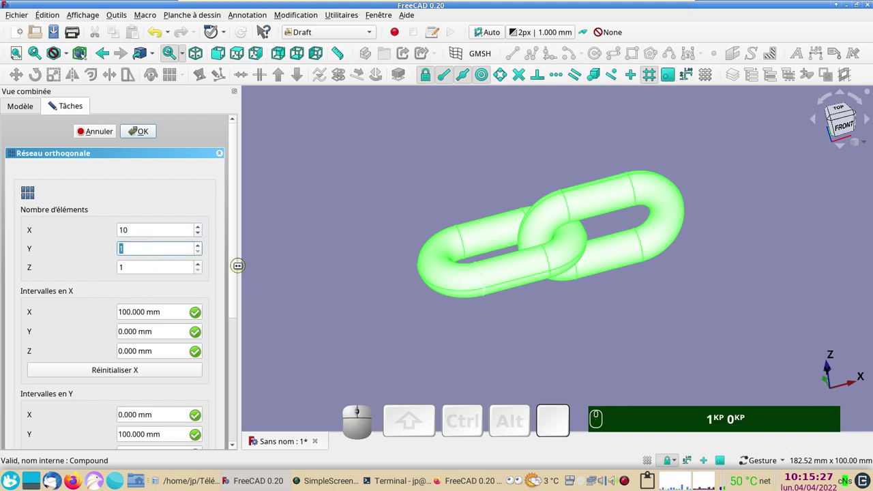
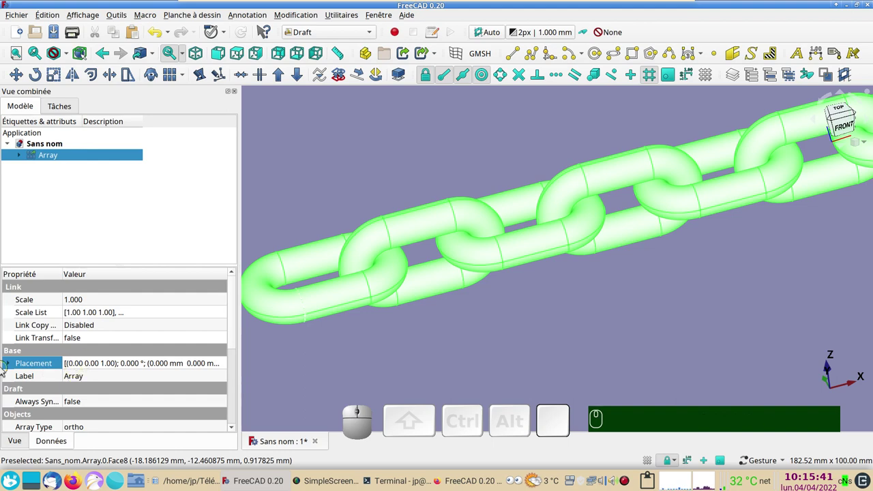
Change the Array's Interval X from 60 mm to 59 mm so the links interlock along the chain
{"action": "left_click", "coordinate": [46, 158]}
{"action": "left_click_drag", "start_coordinate": [234, 342], "coordinate": [53, 390]}
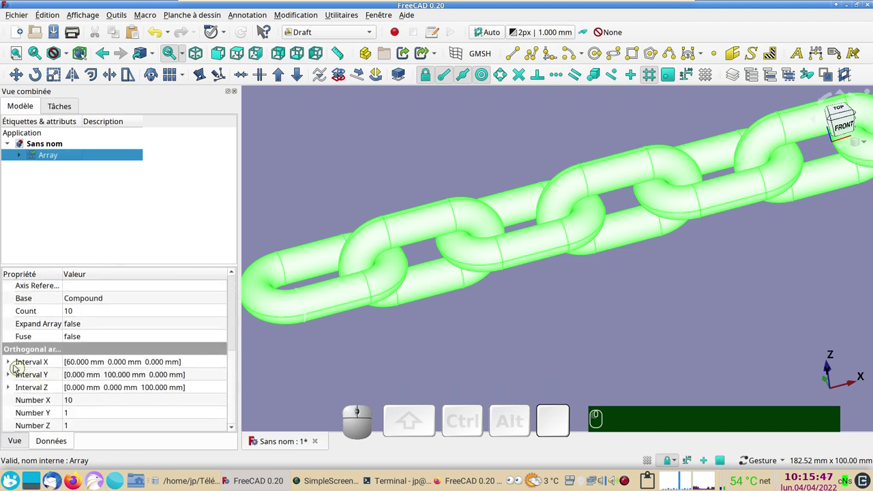
{"action": "left_click", "coordinate": [9, 365]}
{"action": "left_click", "coordinate": [74, 375]}
{"action": "scroll", "scroll_direction": "down", "scroll_amount": 3}
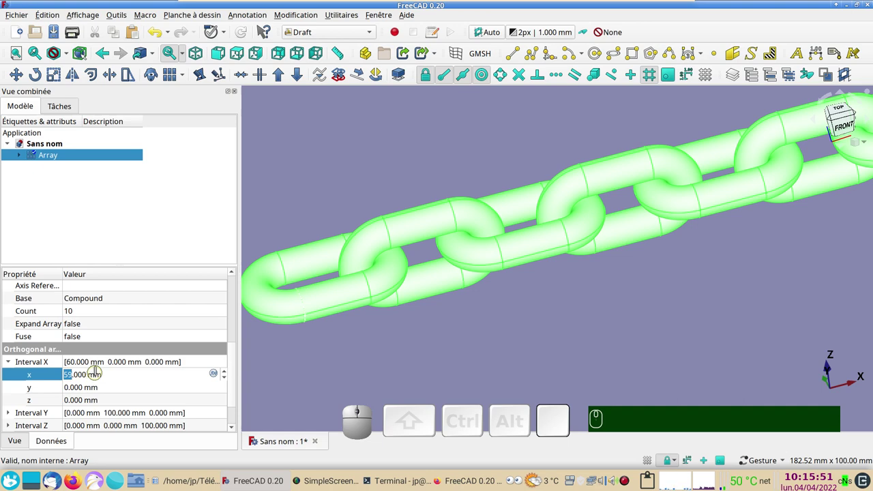
{"action": "left_click", "coordinate": [296, 373]}
{"action": "left_click_drag", "start_coordinate": [477, 326], "coordinate": [592, 310]}
{"action": "left_click", "coordinate": [650, 308]}
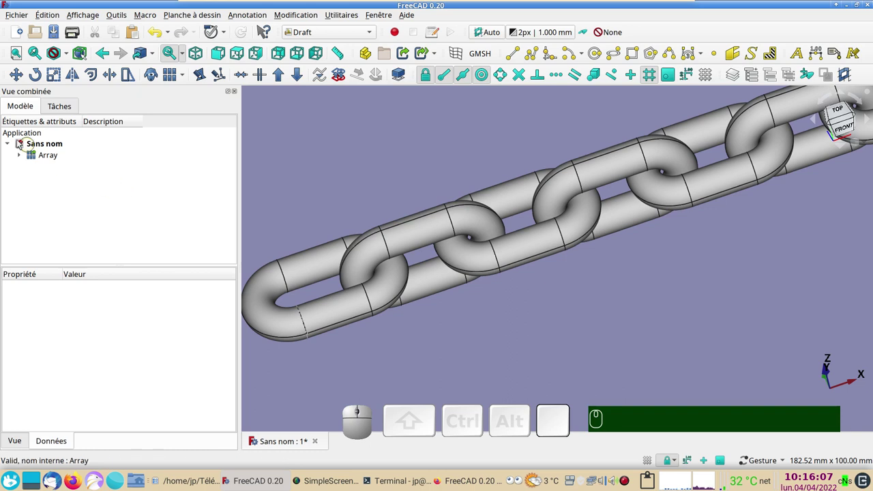
Expand Array and Compound in the tree and select the second link, Sweep001
{"action": "left_click", "coordinate": [19, 156]}
{"action": "left_click", "coordinate": [34, 169]}
{"action": "left_click", "coordinate": [41, 187]}
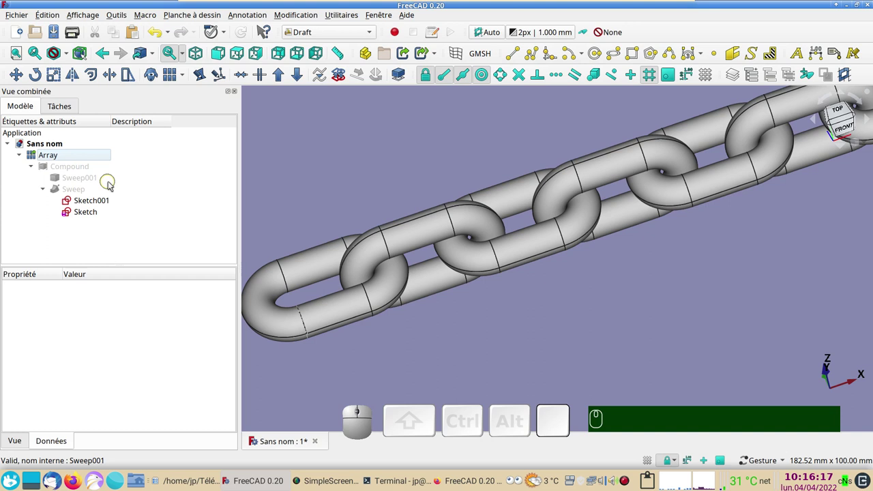
{"action": "left_click", "coordinate": [101, 181]}
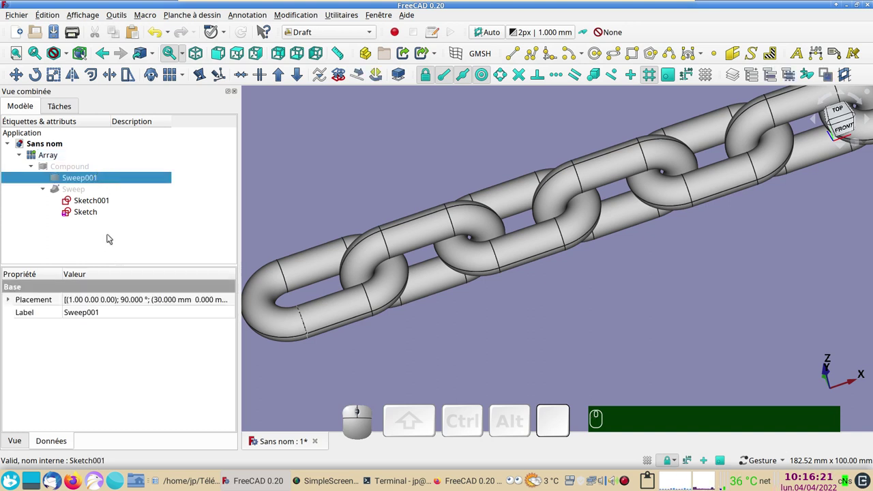
Set Sweep001's Placement Translation X to 29 mm and apply it
{"action": "left_click", "coordinate": [234, 304]}
{"action": "left_click", "coordinate": [234, 304]}
{"action": "scroll", "scroll_direction": "down", "scroll_amount": 3}
{"action": "left_click", "coordinate": [86, 391]}
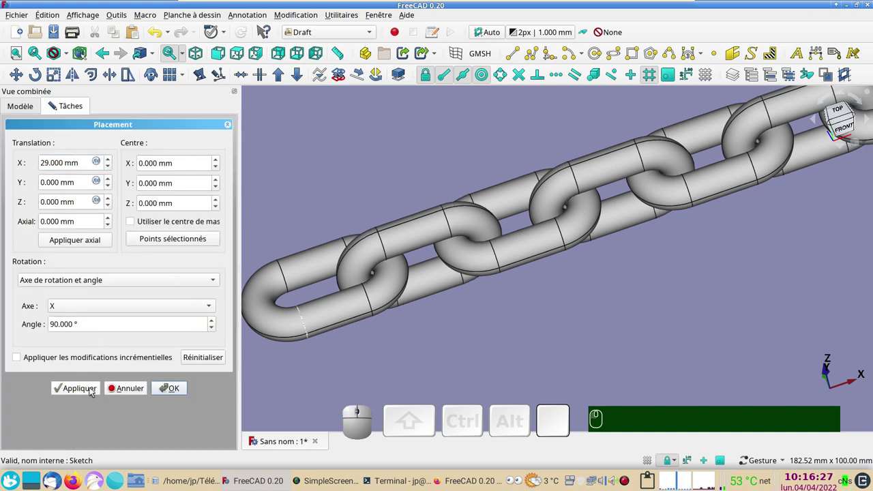
{"action": "left_click", "coordinate": [174, 388]}
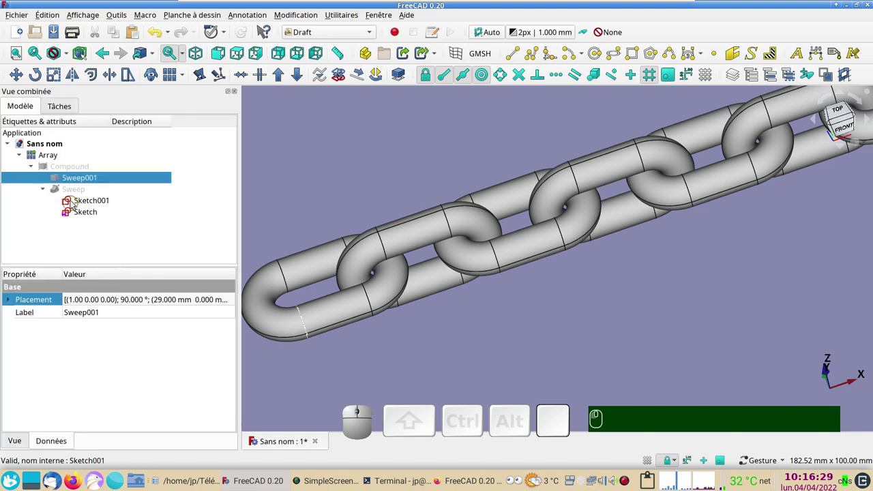
{"action": "left_click", "coordinate": [56, 157]}
{"action": "left_click_drag", "start_coordinate": [243, 350], "coordinate": [94, 399]}
Reduce the Array's Interval X to 58 mm and view the tightened ten-link chain
{"action": "left_click", "coordinate": [12, 362]}
{"action": "scroll", "scroll_direction": "down", "scroll_amount": 3}
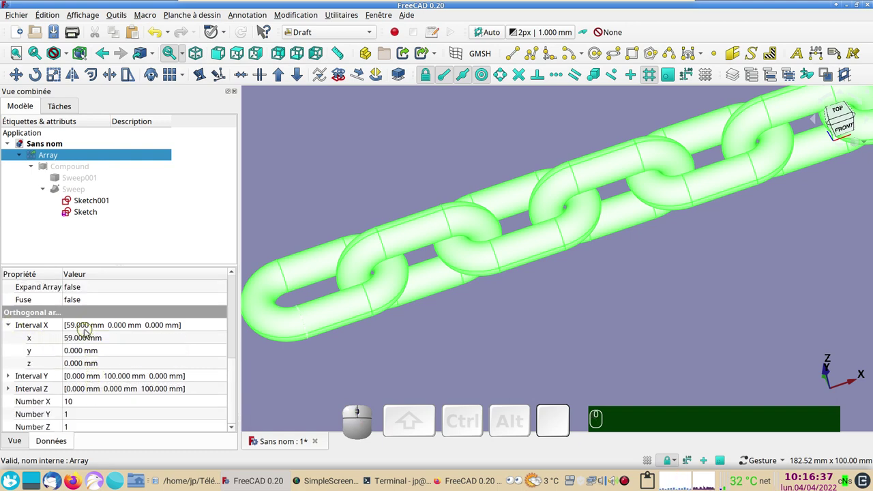
{"action": "left_click", "coordinate": [83, 339]}
{"action": "scroll", "scroll_direction": "down", "scroll_amount": 3}
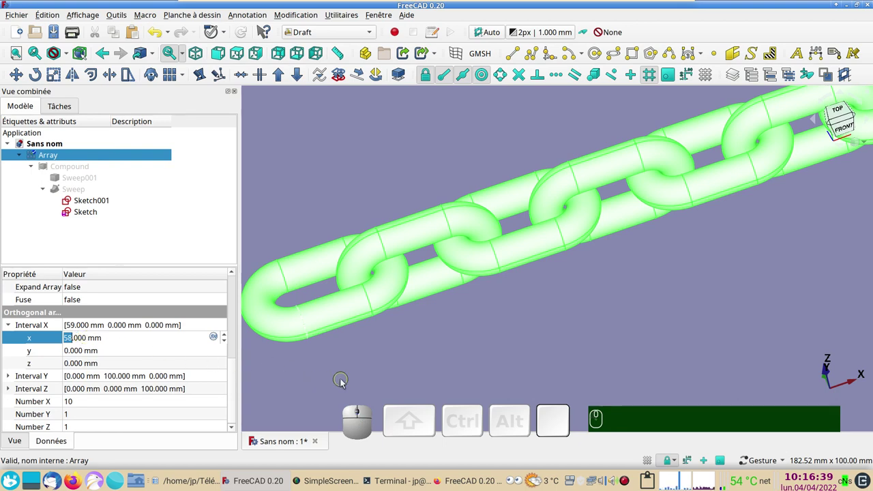
{"action": "left_click", "coordinate": [346, 382]}
{"action": "left_click_drag", "start_coordinate": [538, 349], "coordinate": [388, 276]}
{"action": "scroll", "scroll_direction": "down", "scroll_amount": 3}
{"action": "left_click_drag", "start_coordinate": [355, 350], "coordinate": [545, 314]}
{"action": "right_click", "coordinate": [544, 314]}
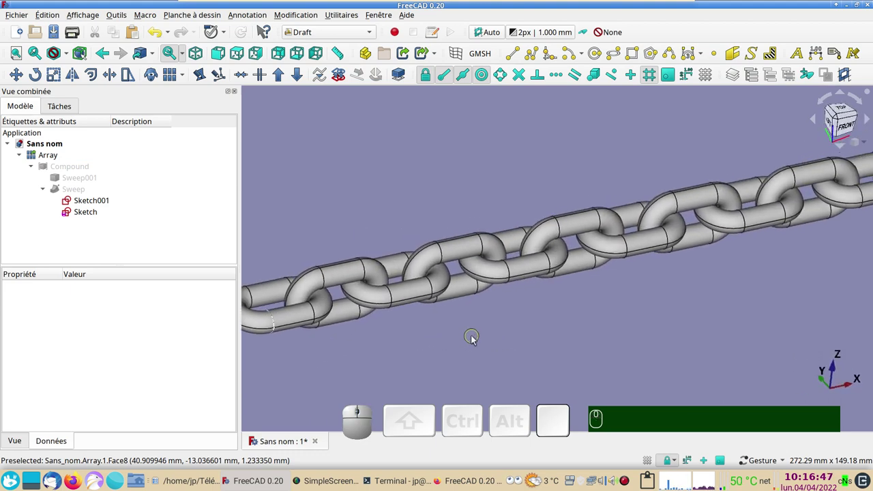
{"action": "left_click", "coordinate": [433, 332]}
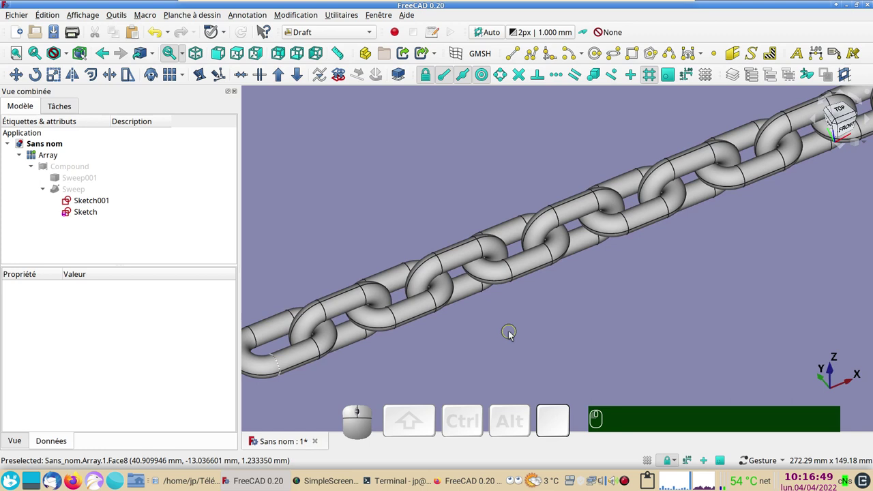
{"action": "scroll", "scroll_direction": "down", "scroll_amount": 3}
{"action": "right_click", "coordinate": [537, 314]}
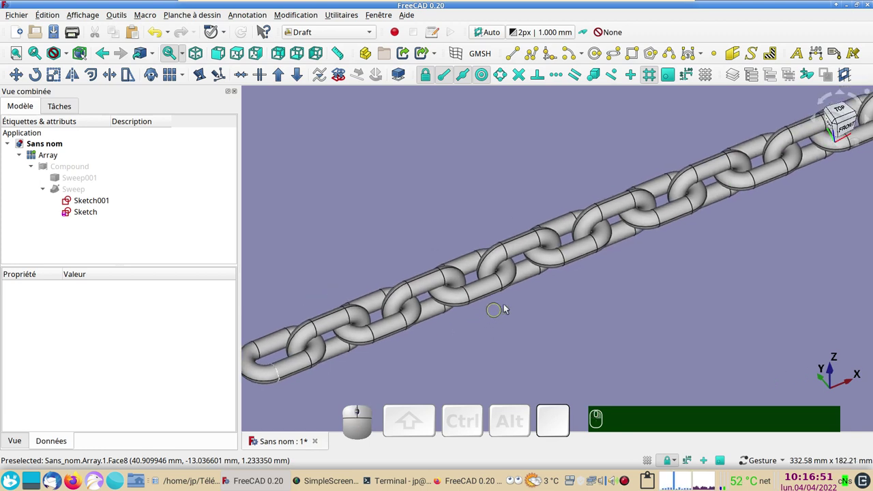